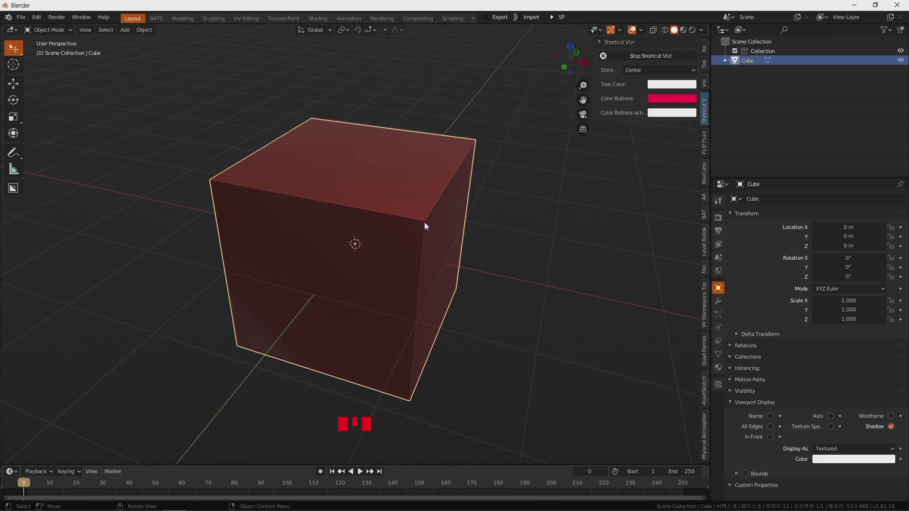
# Step: Delete the default cube and Collection, then start File > Append into Car-Rig Pro 1.4 (Optimized).blend
pyautogui.press('Delete')
pyautogui.click(766, 52)
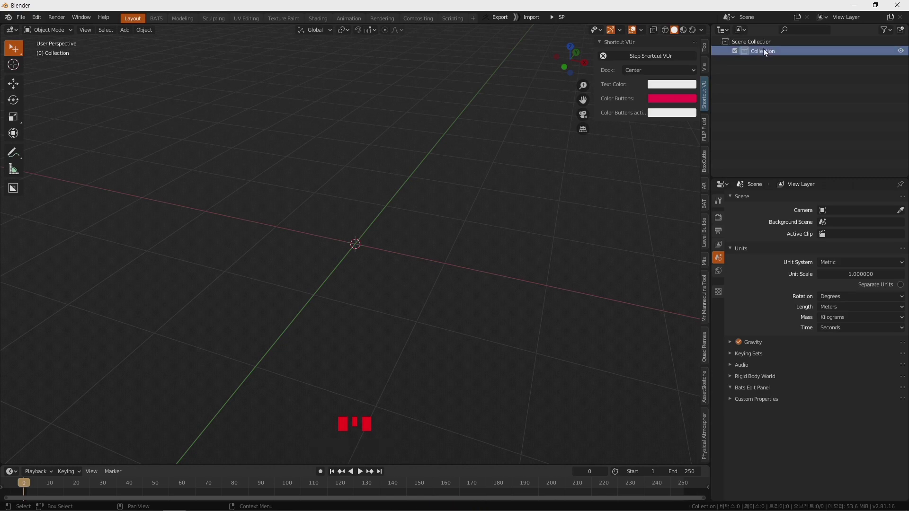
pyautogui.moveTo(766, 52); pyautogui.dragTo(25, 23)
pyautogui.moveTo(26, 22); pyautogui.dragTo(59, 124)
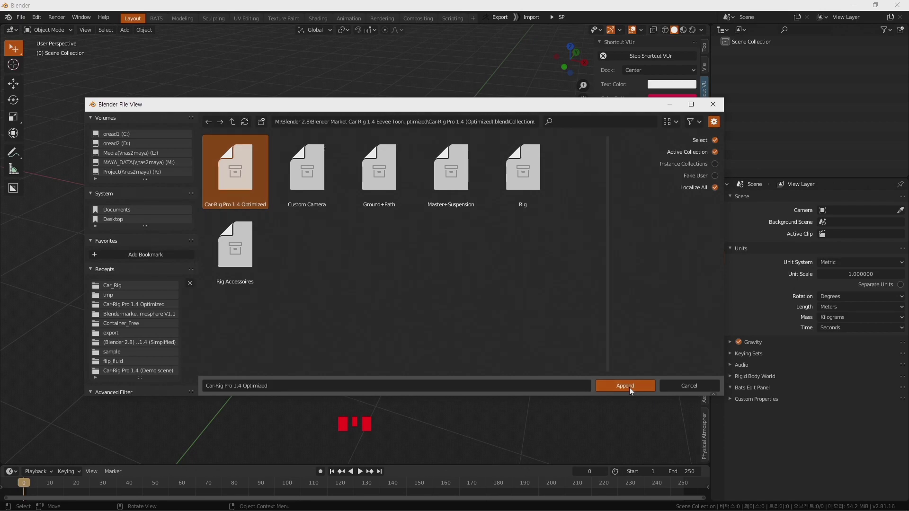
# Step: Append the Car-Rig Pro 1.4 Optimized collection, then browse Car-Rig001.blend's CAR collection for a second append
pyautogui.scroll(-3)
pyautogui.scroll(-3)
pyautogui.moveTo(439, 291); pyautogui.dragTo(414, 211)
pyautogui.scroll(3)
pyautogui.moveTo(449, 279); pyautogui.dragTo(20, 22)
pyautogui.moveTo(20, 22); pyautogui.dragTo(63, 96)
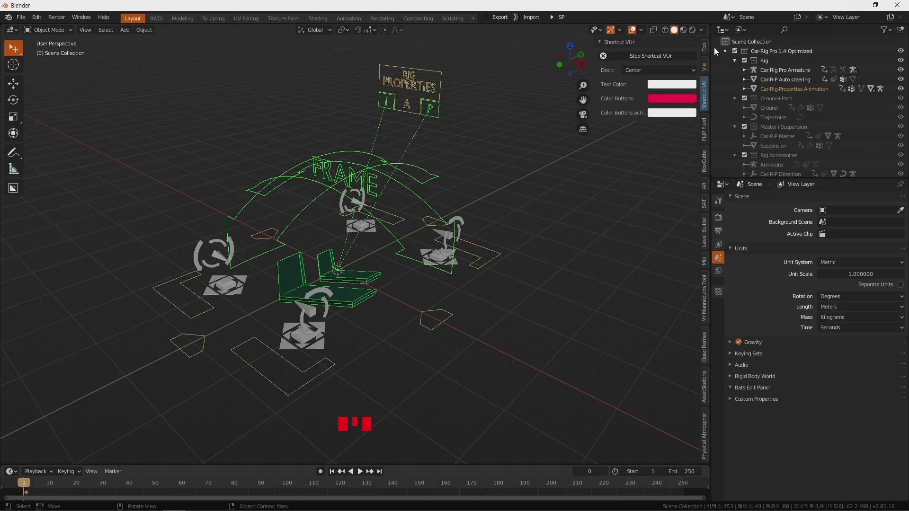
# Step: Expand the appended CAR collection and drag the red Audi lengthwise toward the rig frame
pyautogui.click(727, 55)
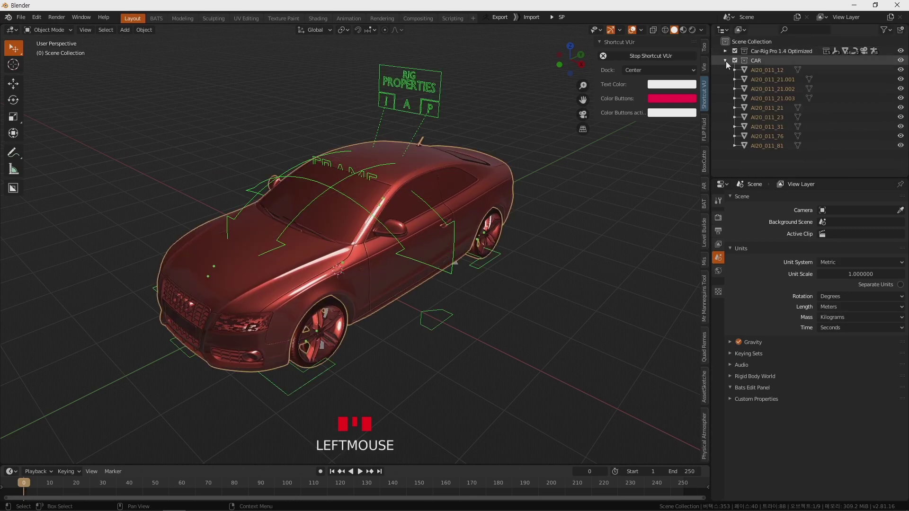
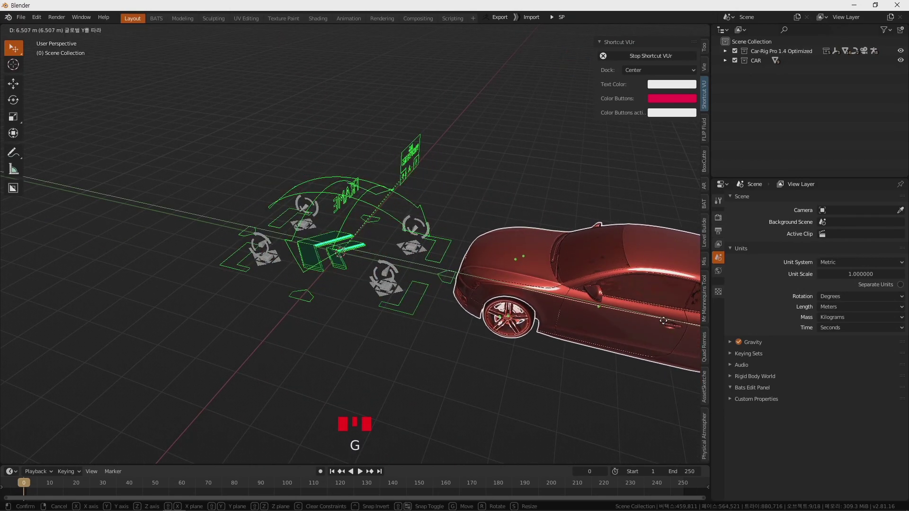
pyautogui.scroll(-3)
pyautogui.moveTo(468, 309); pyautogui.dragTo(400, 290)
pyautogui.scroll(3)
pyautogui.moveTo(402, 296); pyautogui.dragTo(578, 342)
pyautogui.click(577, 342)
pyautogui.click(404, 317)
pyautogui.moveTo(533, 324); pyautogui.dragTo(641, 233)
pyautogui.click(641, 232)
pyautogui.moveTo(405, 286); pyautogui.dragTo(414, 210)
pyautogui.click(413, 211)
# Step: Hide selected car parts and delete unneeded objects around the rig
pyautogui.click(184, 182)
pyautogui.click(275, 172)
pyautogui.moveTo(298, 232); pyautogui.dragTo(308, 178)
pyautogui.press('h')
pyautogui.click(457, 158)
pyautogui.moveTo(451, 196); pyautogui.dragTo(350, 136)
pyautogui.press('Delete')
pyautogui.moveTo(306, 102); pyautogui.dragTo(140, 184)
pyautogui.scroll(3)
pyautogui.click(34, 144)
pyautogui.press('Delete')
# Step: Delete the remaining stray objects and unhide everything with Alt+H
pyautogui.moveTo(299, 230); pyautogui.dragTo(261, 223)
pyautogui.click(261, 223)
pyautogui.moveTo(487, 276); pyautogui.dragTo(627, 370)
pyautogui.press('Delete')
pyautogui.click(645, 367)
pyautogui.press('Delete')
pyautogui.scroll(-3)
pyautogui.moveTo(485, 333); pyautogui.dragTo(390, 255)
pyautogui.press('alt+h')
# Step: Select all the Audi's body parts ready to move them as one
pyautogui.moveTo(402, 287); pyautogui.dragTo(311, 316)
pyautogui.scroll(-3)
pyautogui.middleClick(321, 320)
pyautogui.scroll(-3)
pyautogui.moveTo(559, 305); pyautogui.dragTo(526, 291)
pyautogui.scroll(-3)
pyautogui.click(459, 208)
pyautogui.click(614, 291)
pyautogui.click(582, 278)
pyautogui.click(429, 292)
pyautogui.moveTo(474, 316); pyautogui.dragTo(300, 235)
pyautogui.click(300, 235)
pyautogui.click(203, 212)
pyautogui.moveTo(445, 305); pyautogui.dragTo(280, 282)
# Step: In Right Orthographic view, move the car along Y and Z so its wheels sit at the rig's ground level
pyautogui.press('KP_3')
pyautogui.press('g')
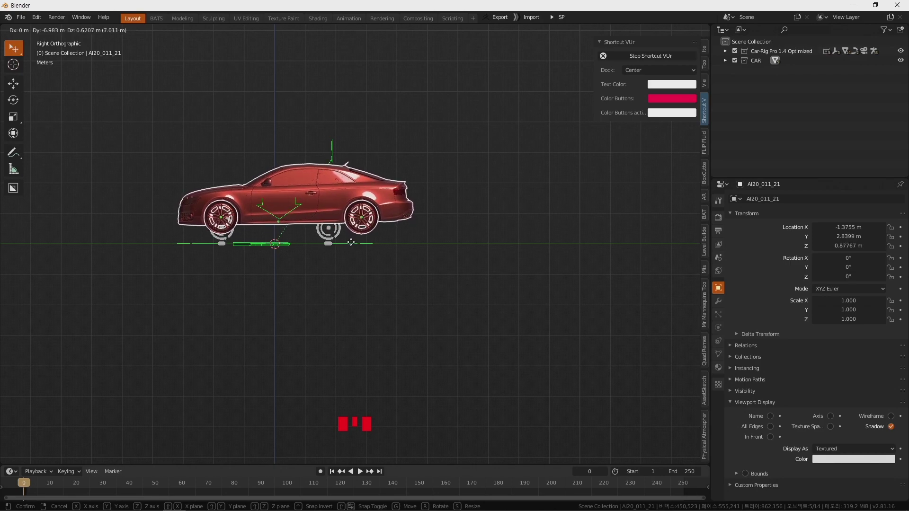
pyautogui.middleClick(323, 277)
pyautogui.scroll(3)
pyautogui.moveTo(489, 351); pyautogui.dragTo(505, 320)
pyautogui.press('KP_3')
pyautogui.moveTo(468, 353); pyautogui.dragTo(328, 302)
pyautogui.press('KP_3')
pyautogui.press('g')
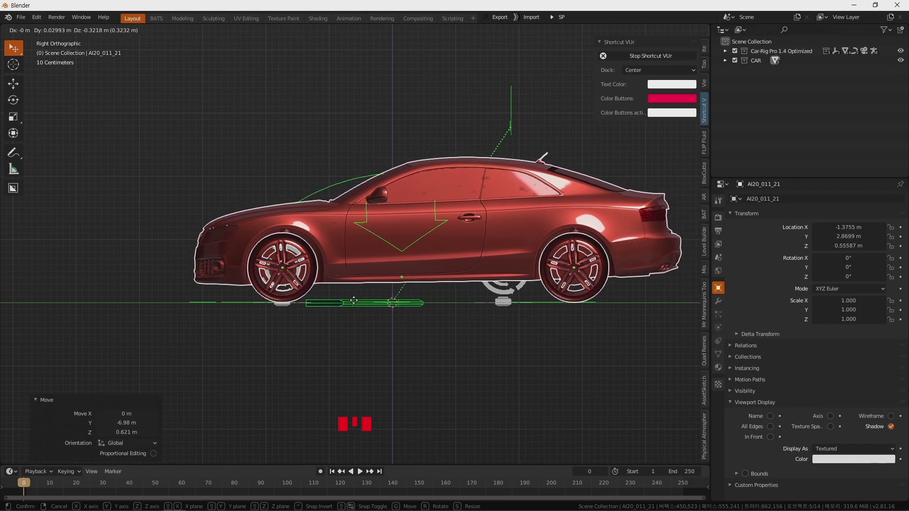
# Step: Check and refine the car's placement within the rig frame from other angles
pyautogui.moveTo(407, 312); pyautogui.dragTo(528, 256)
pyautogui.scroll(3)
pyautogui.moveTo(528, 283); pyautogui.dragTo(546, 287)
pyautogui.scroll(-3)
pyautogui.moveTo(549, 271); pyautogui.dragTo(433, 153)
pyautogui.click(434, 153)
pyautogui.moveTo(489, 267); pyautogui.dragTo(417, 155)
pyautogui.click(417, 156)
pyautogui.click(466, 161)
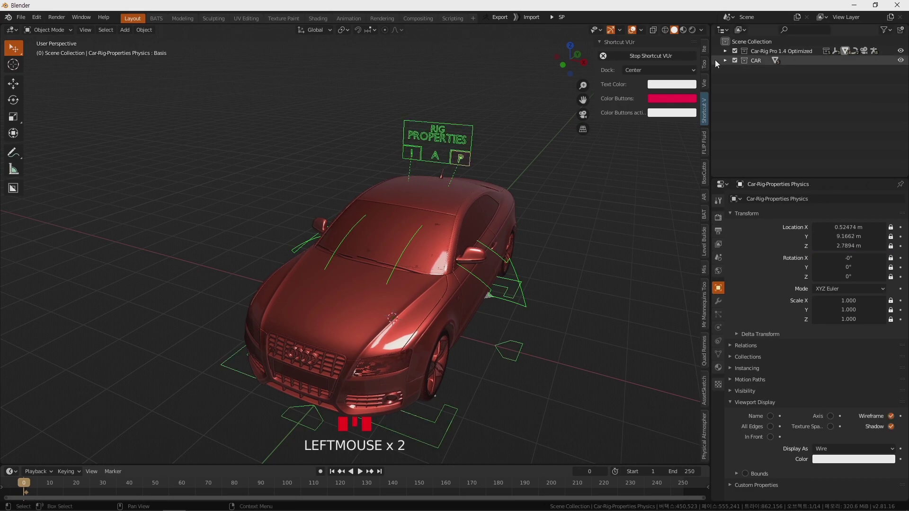
# Step: Select Car-Rig-Properties Installation, view from bottom, and set Wheels Position 1 to 0.260
pyautogui.click(709, 53)
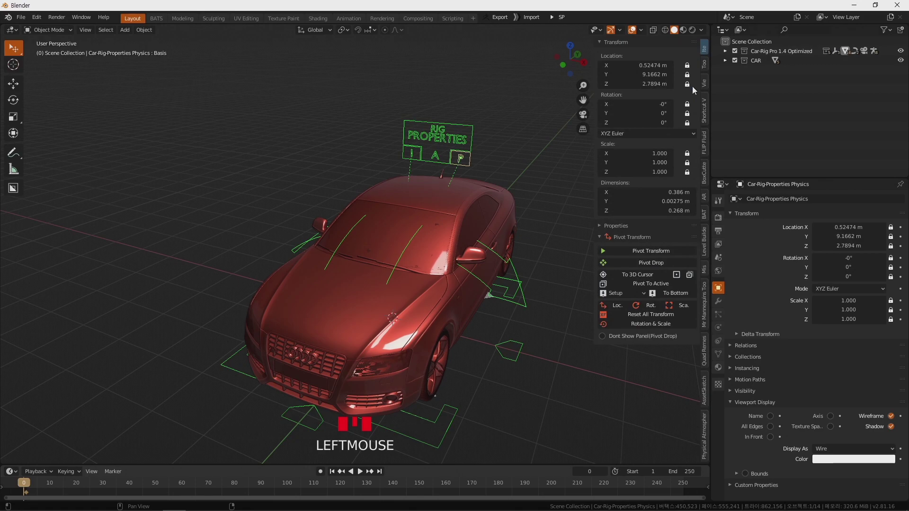
pyautogui.moveTo(603, 228); pyautogui.dragTo(521, 248)
pyautogui.moveTo(521, 248); pyautogui.dragTo(424, 154)
pyautogui.click(425, 153)
pyautogui.moveTo(533, 242); pyautogui.dragTo(506, 280)
pyautogui.press('KP_5')
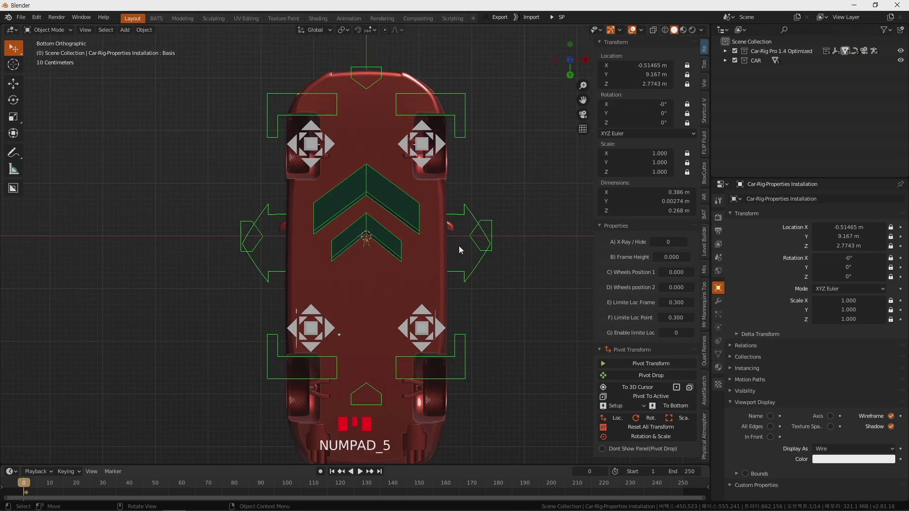
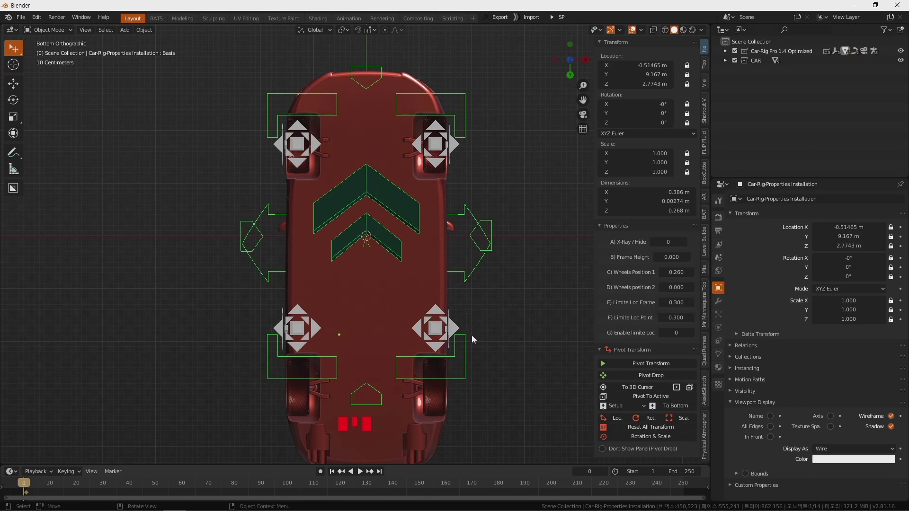
pyautogui.moveTo(472, 333); pyautogui.dragTo(419, 117)
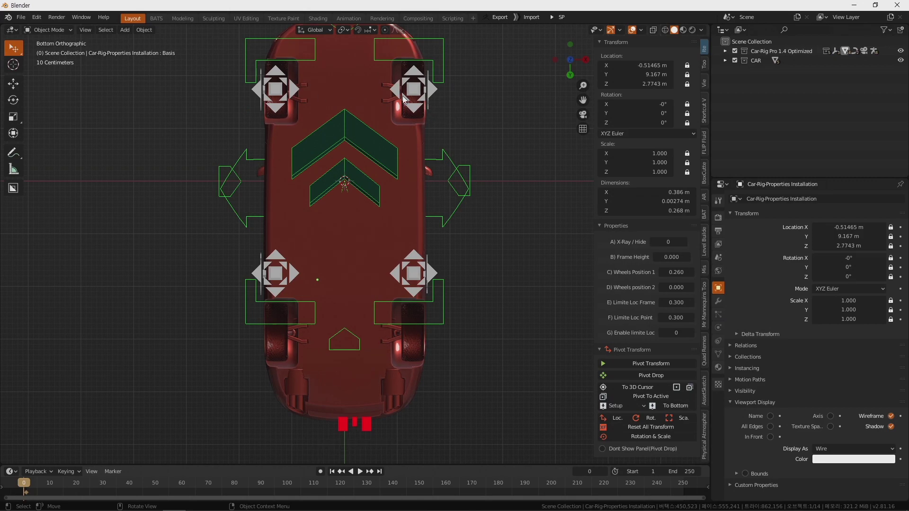
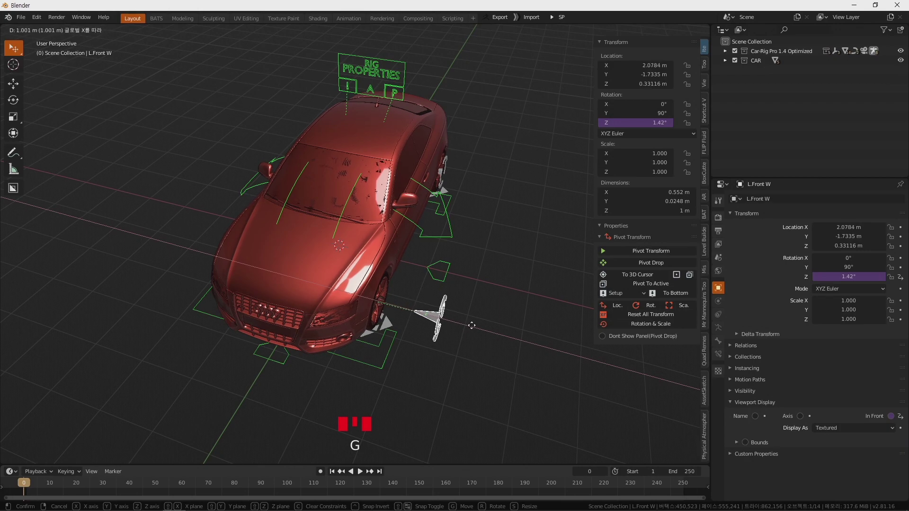
# Step: Nudge the front-left wheel bone sideways along X toward the wheel centre
pyautogui.moveTo(444, 222); pyautogui.dragTo(462, 184)
pyautogui.click(462, 184)
pyautogui.press('g')
pyautogui.moveTo(312, 260); pyautogui.dragTo(397, 299)
pyautogui.click(397, 299)
pyautogui.middleClick(400, 300)
pyautogui.press('x')
pyautogui.press('Escape')
pyautogui.press('g')
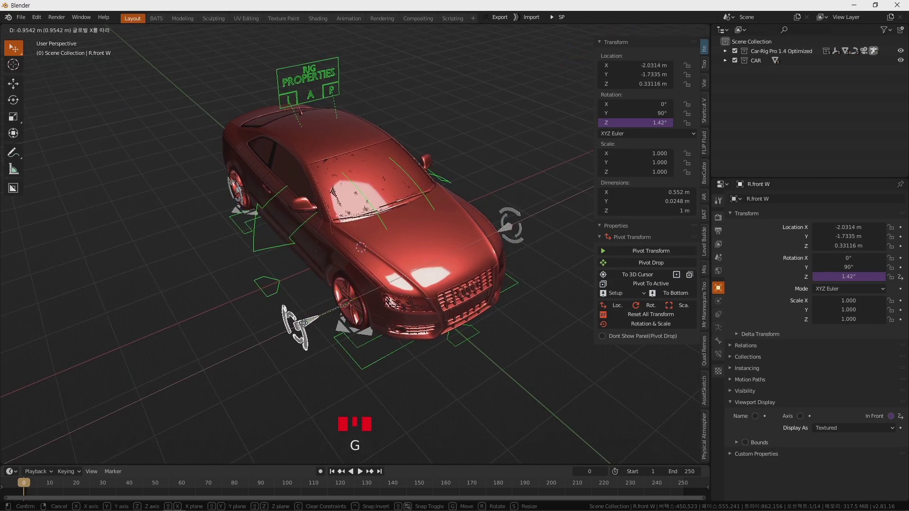
# Step: Move the rear-right wheel bone and place the 3D cursor at the wheel via Shift+S
pyautogui.click(240, 195)
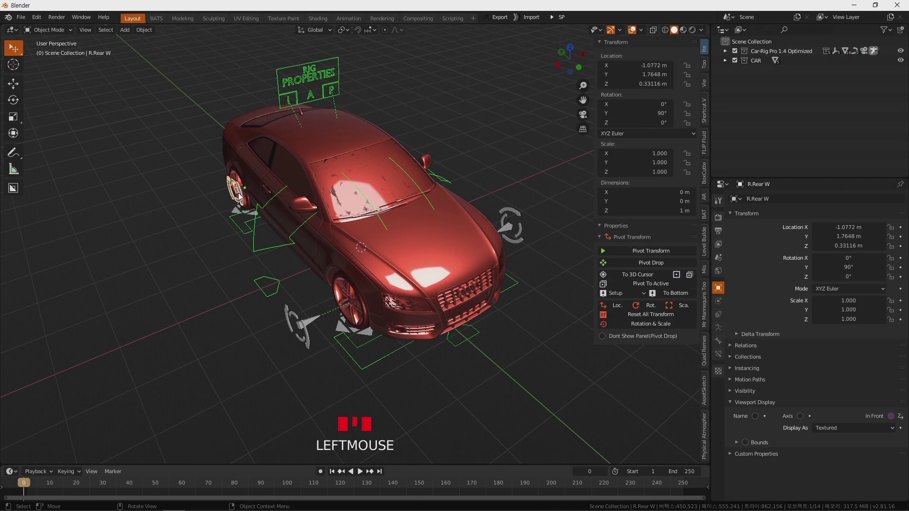
pyautogui.press('g')
pyautogui.moveTo(402, 249); pyautogui.dragTo(340, 285)
pyautogui.scroll(3)
pyautogui.moveTo(338, 304); pyautogui.dragTo(371, 240)
pyautogui.click(370, 240)
pyautogui.moveTo(384, 297); pyautogui.dragTo(359, 274)
pyautogui.scroll(3)
pyautogui.scroll(-3)
pyautogui.press('shift+s')
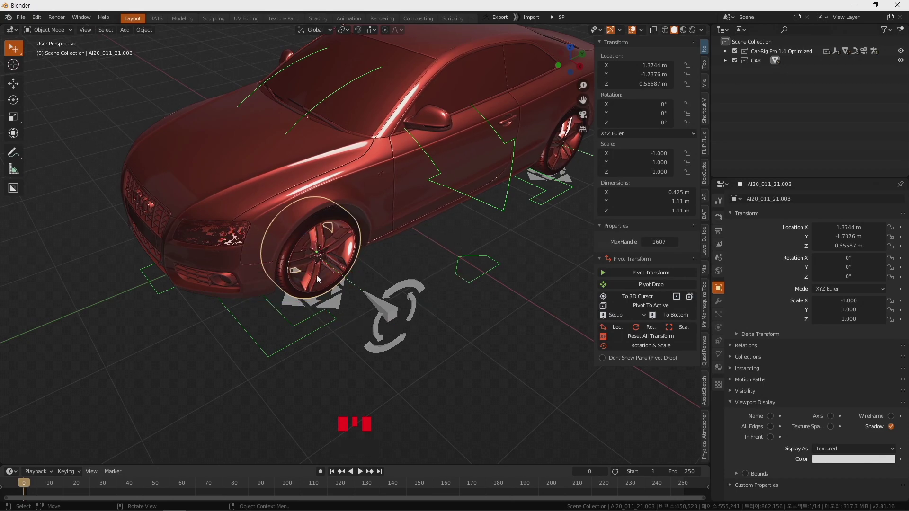
# Step: Snap the L.Front W bone to the cursor with Selection to Cursor (Keep Offset)
pyautogui.middleClick(328, 265)
pyautogui.scroll(-3)
pyautogui.middleClick(343, 266)
pyautogui.scroll(3)
pyautogui.click(423, 284)
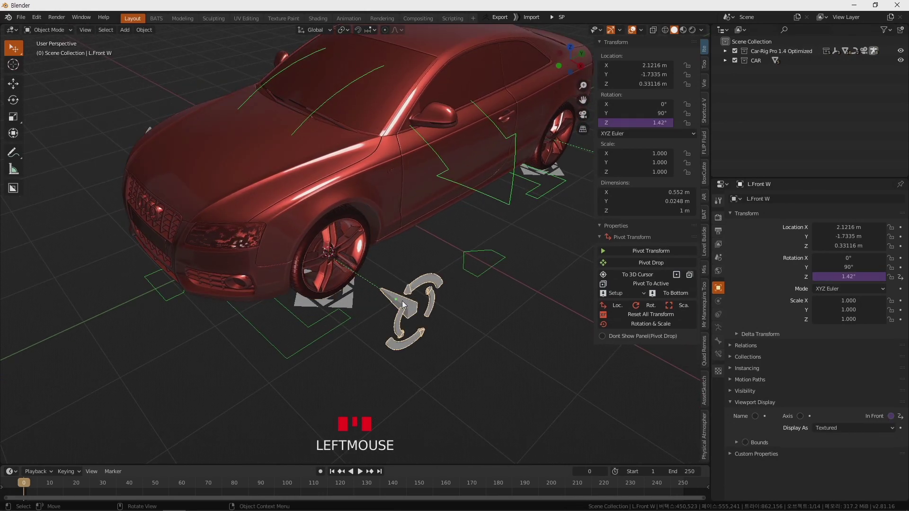
pyautogui.press('shift+s')
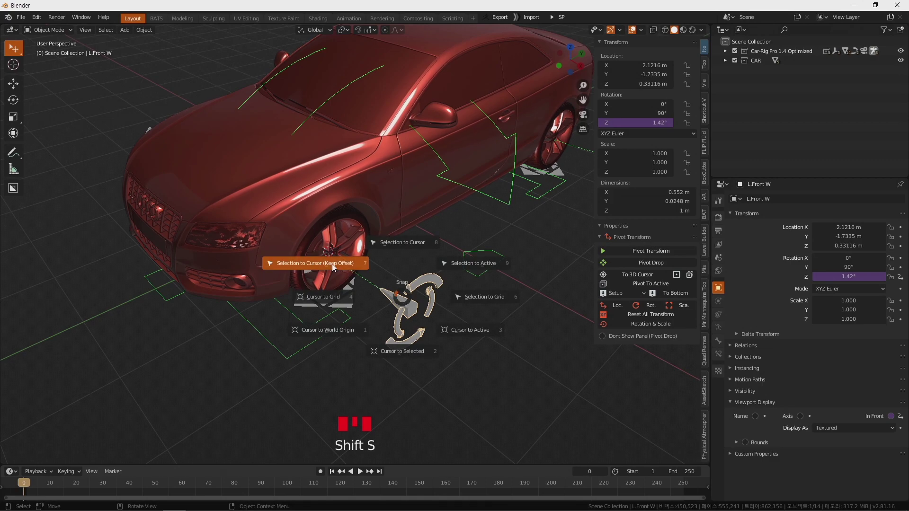
pyautogui.moveTo(397, 292); pyautogui.dragTo(373, 248)
# Step: Parent the front-left wheel to its bone with Ctrl+P > Bone
pyautogui.scroll(3)
pyautogui.click(374, 195)
pyautogui.click(407, 212)
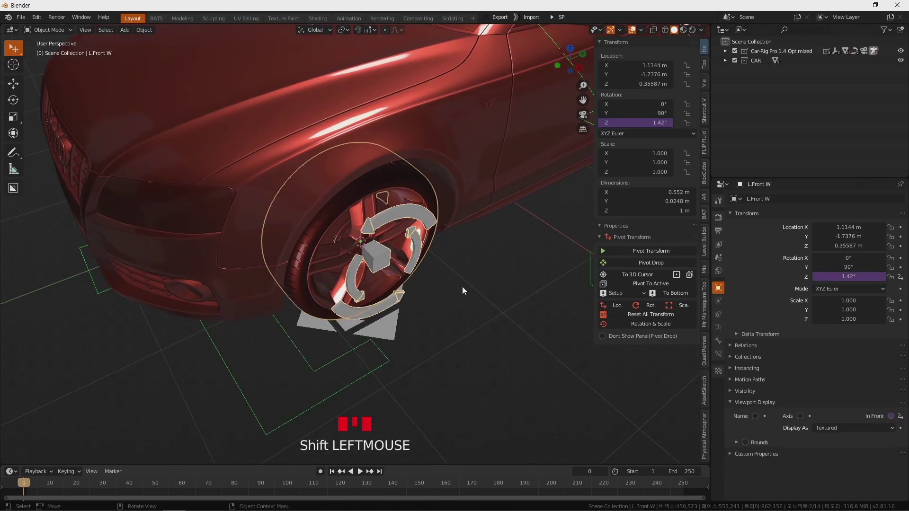
pyautogui.press('ctrl+p')
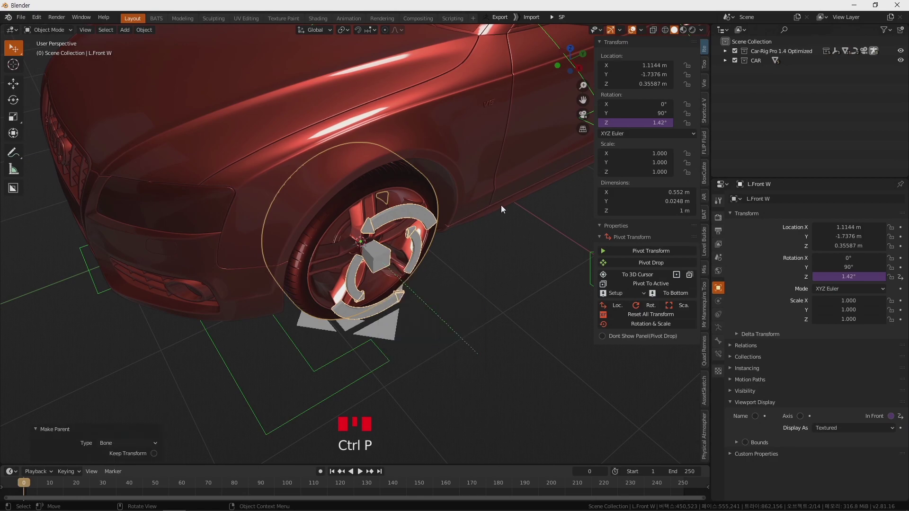
# Step: Snap the first wheel control to its tyre centre via the 3D cursor and parent it to the rig bone
pyautogui.moveTo(511, 210); pyautogui.dragTo(349, 189)
pyautogui.click(348, 190)
pyautogui.press('shift+s')
pyautogui.click(410, 260)
pyautogui.press('shift+s')
pyautogui.moveTo(410, 230); pyautogui.dragTo(325, 176)
pyautogui.click(324, 176)
pyautogui.click(351, 189)
pyautogui.press('ctrl+p')
# Step: Do the same for the next wheel: cursor to tyre, control snapped to cursor, parented to the bone
pyautogui.moveTo(288, 258); pyautogui.dragTo(412, 232)
pyautogui.click(412, 232)
pyautogui.press('shift+s')
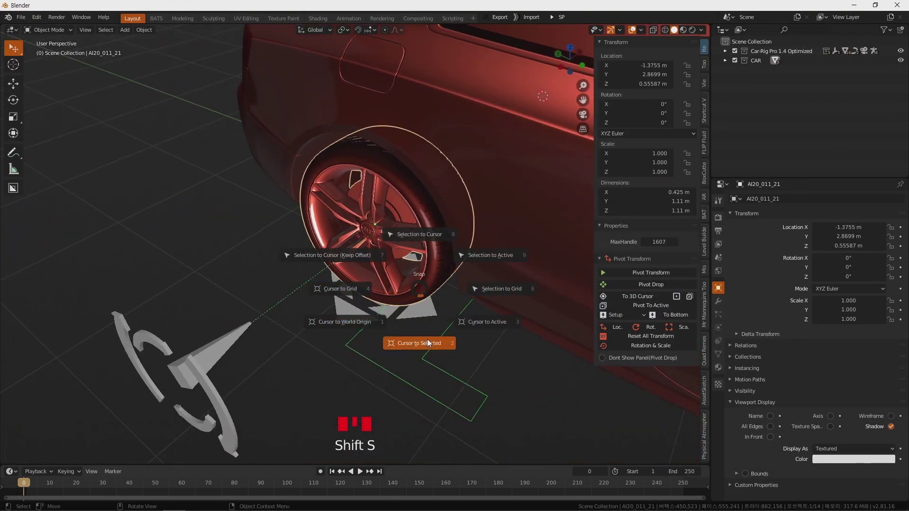
pyautogui.click(210, 379)
pyautogui.press('shift+s')
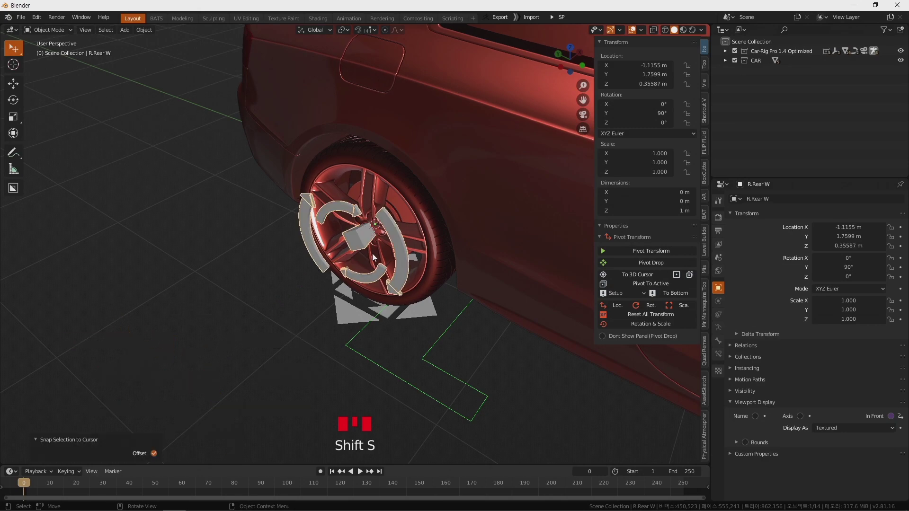
pyautogui.click(424, 232)
pyautogui.click(401, 241)
pyautogui.press('ctrl+p')
# Step: Snap the R.front W control onto the front tyre's centre and parent it to the rig bone
pyautogui.scroll(-3)
pyautogui.moveTo(535, 339); pyautogui.dragTo(402, 284)
pyautogui.click(403, 284)
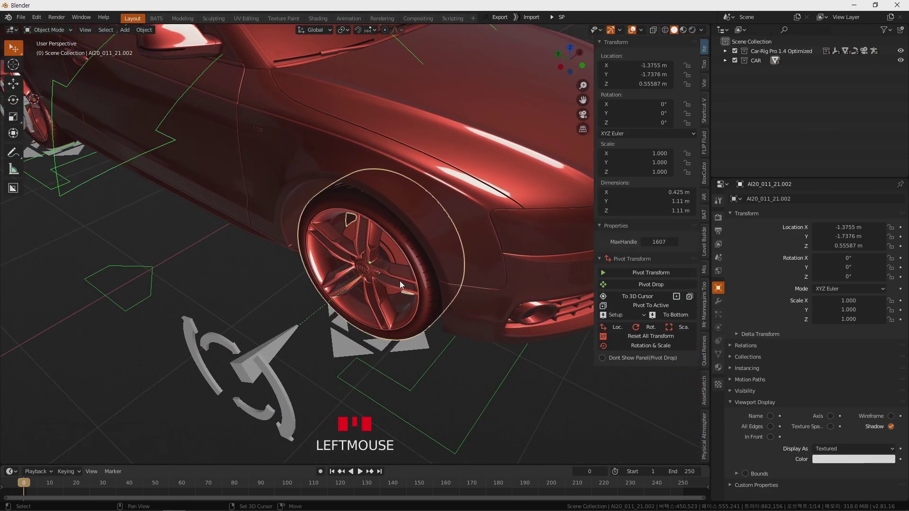
pyautogui.press('shift+s')
pyautogui.click(266, 358)
pyautogui.press('shift+s')
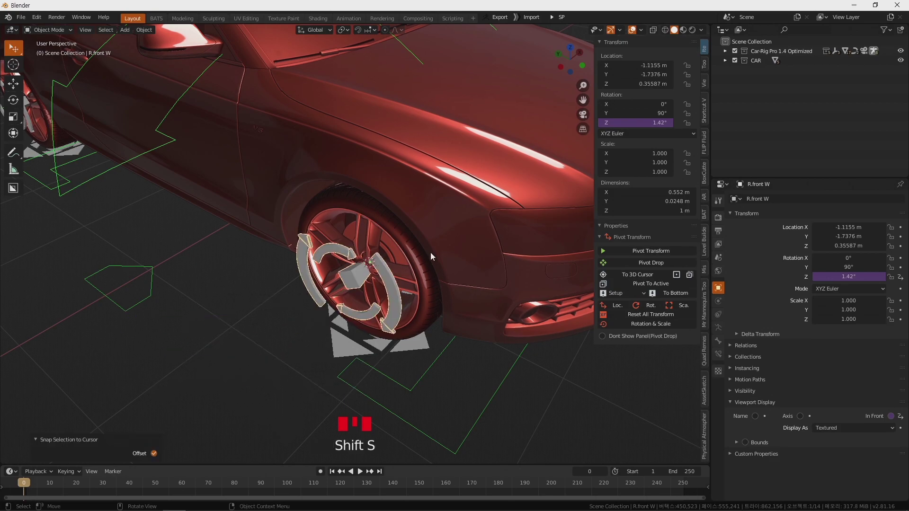
pyautogui.click(417, 255)
pyautogui.click(388, 277)
pyautogui.press('ctrl+p')
# Step: Reframe the whole car and select the car body ready for parenting
pyautogui.moveTo(480, 257); pyautogui.dragTo(411, 257)
pyautogui.scroll(-3)
pyautogui.moveTo(436, 244); pyautogui.dragTo(371, 252)
pyautogui.scroll(3)
pyautogui.click(356, 245)
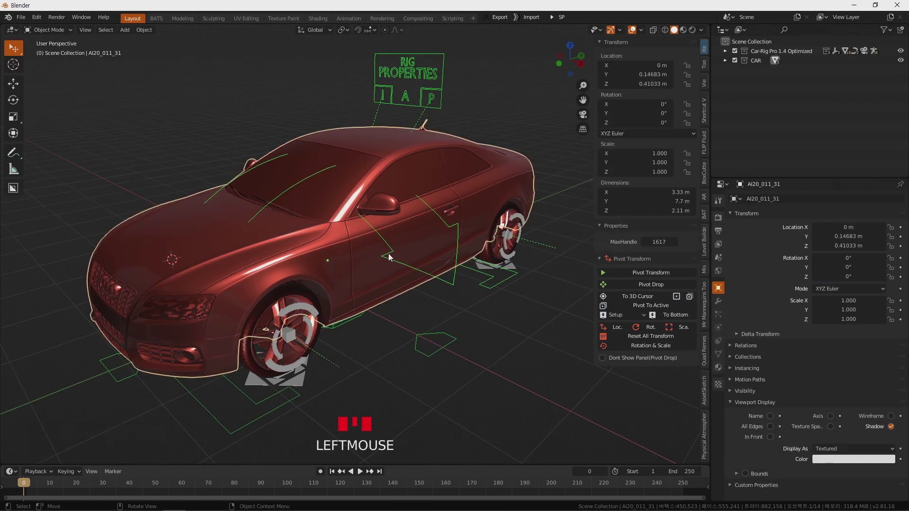
# Step: Parent the car body to the rig armature's bone with Ctrl+P > Bone
pyautogui.click(445, 283)
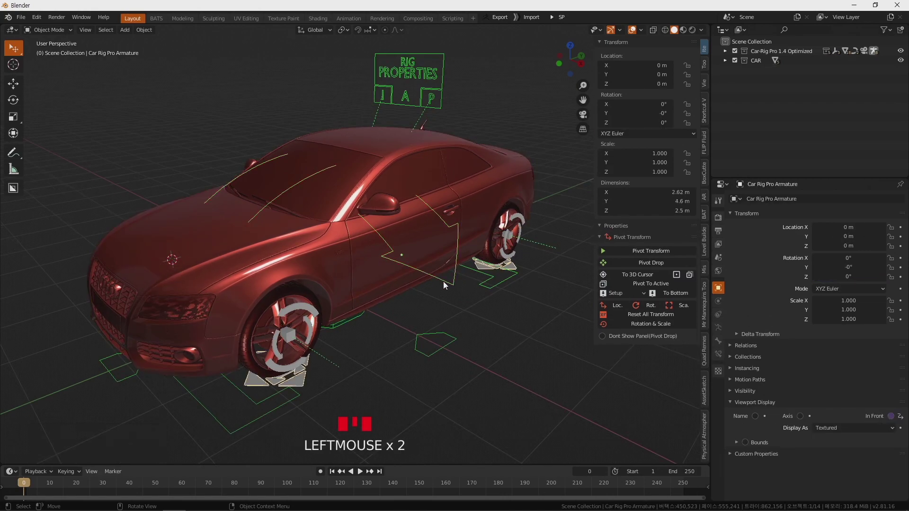
pyautogui.moveTo(430, 291); pyautogui.dragTo(361, 268)
pyautogui.click(361, 268)
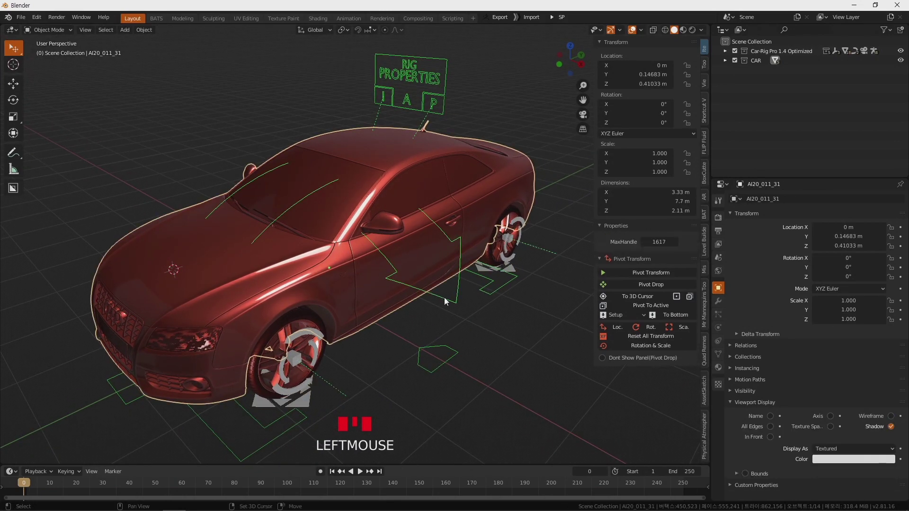
pyautogui.click(446, 299)
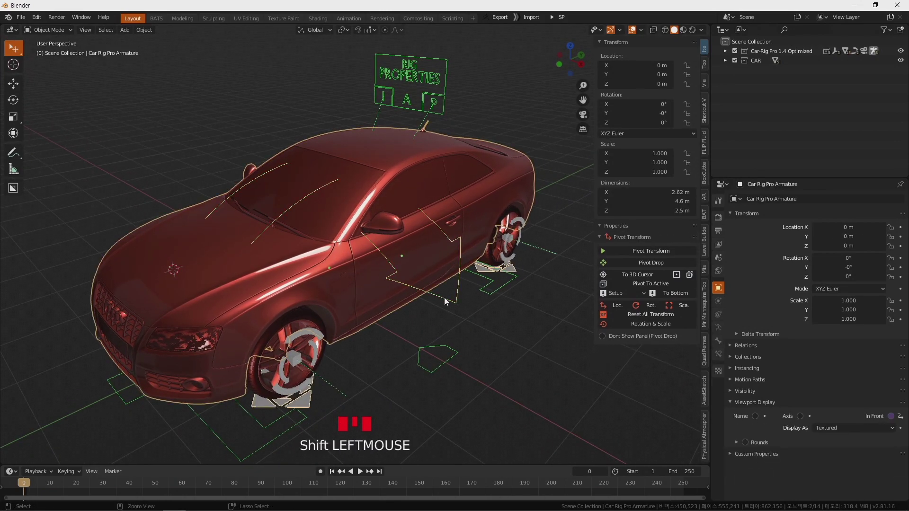
pyautogui.press('ctrl+p')
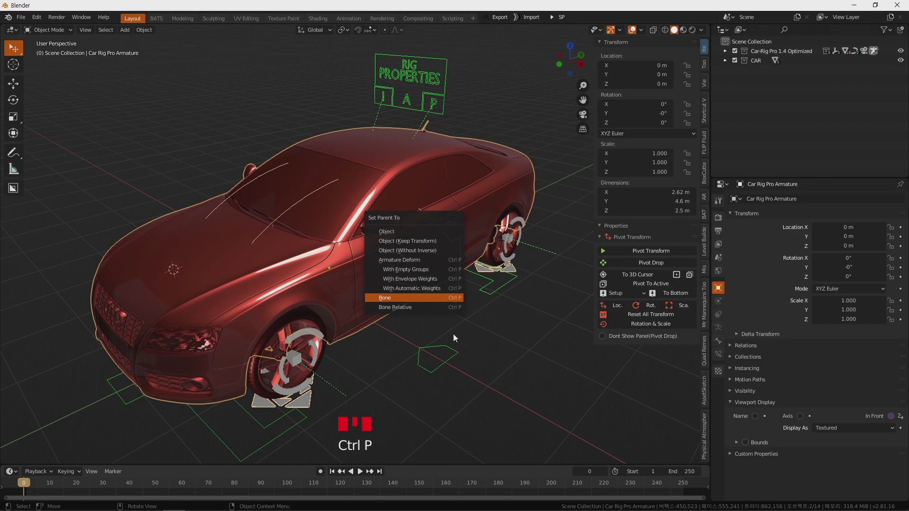
pyautogui.click(410, 82)
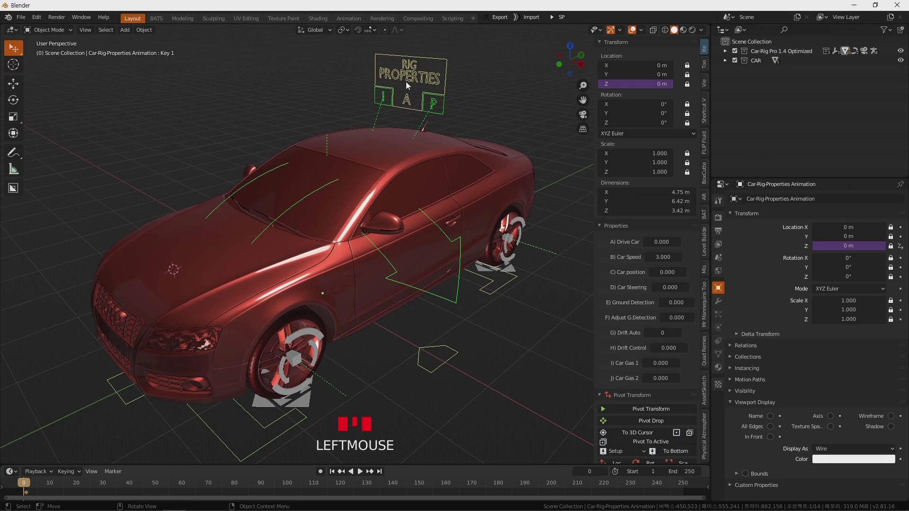
# Step: Select the rig's Installation properties object to set Frame Height to 0.360
pyautogui.moveTo(439, 186); pyautogui.dragTo(663, 241)
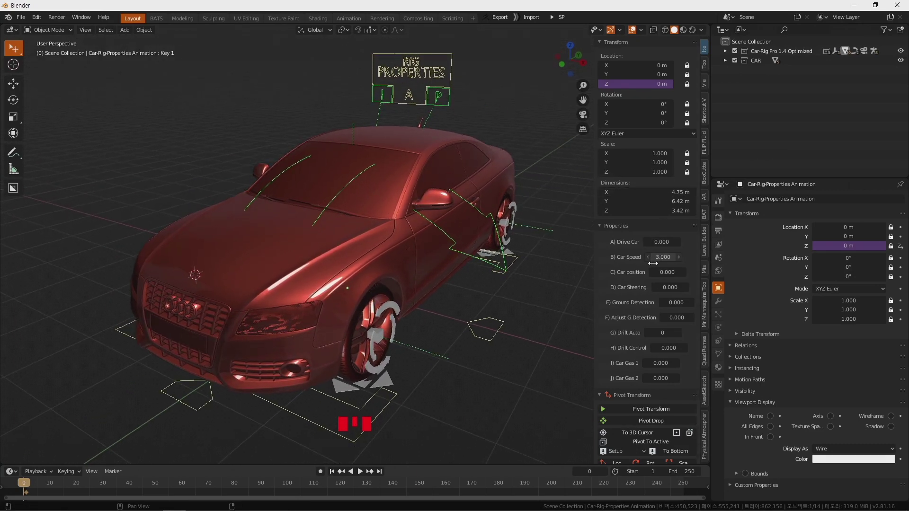
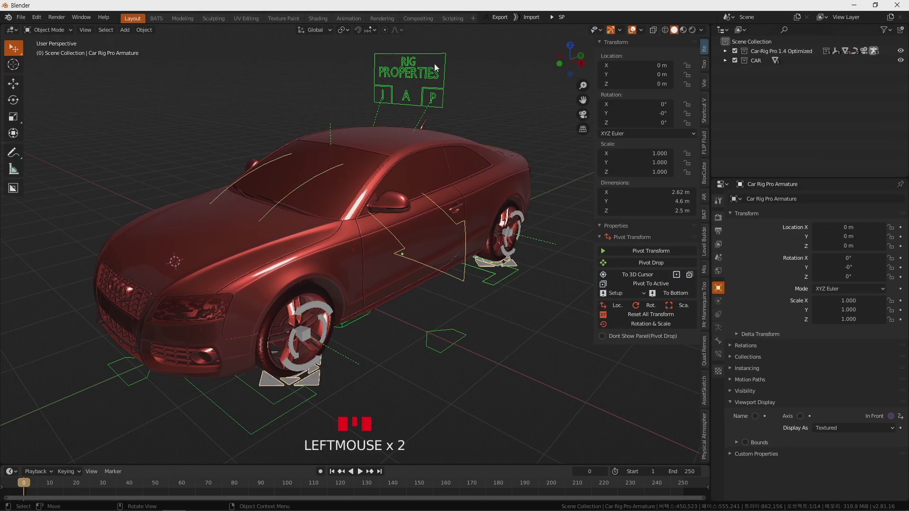
pyautogui.click(439, 69)
pyautogui.click(390, 99)
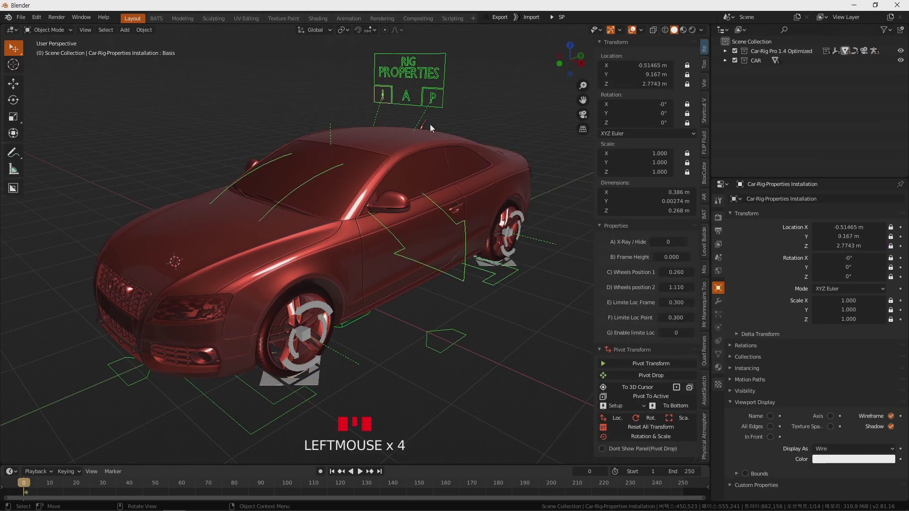
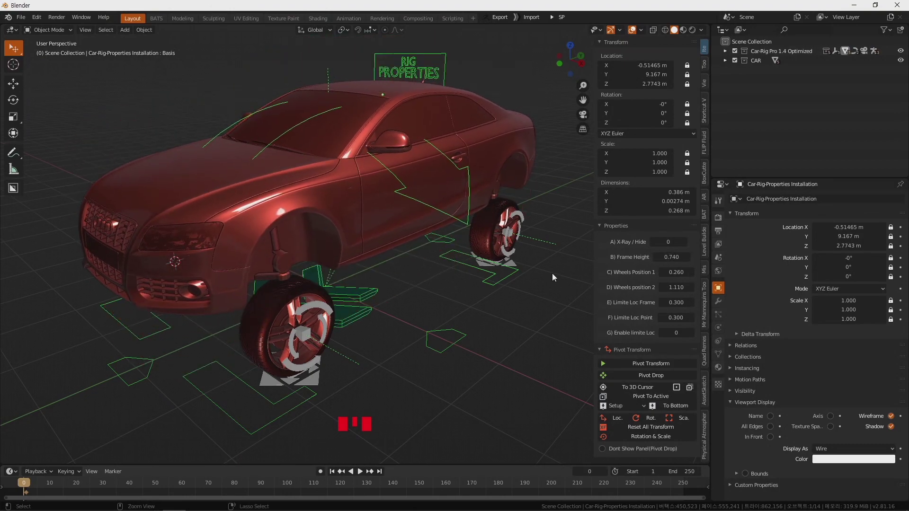
# Step: Undo the frame height back to 0 and zoom out to see the whole car
pyautogui.press('ctrl+z')
pyautogui.moveTo(509, 295); pyautogui.dragTo(485, 304)
pyautogui.scroll(-3)
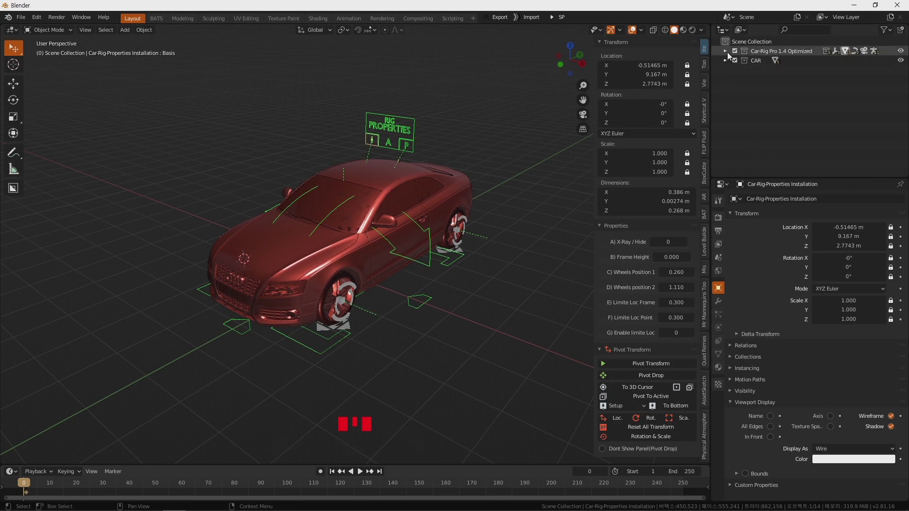
# Step: Expand the Car-Rig Pro 1.4 Optimized collection, select Ground and enable extra restriction toggles in the Outliner filter
pyautogui.click(730, 54)
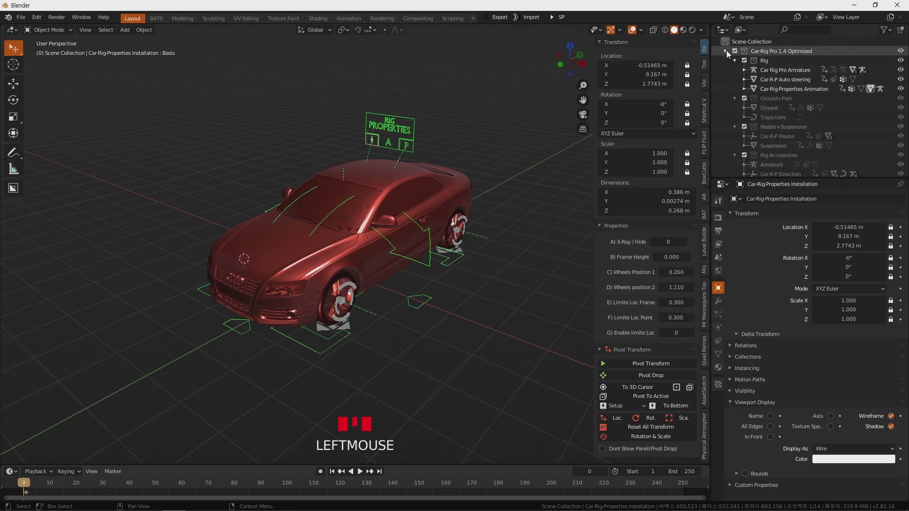
pyautogui.click(780, 113)
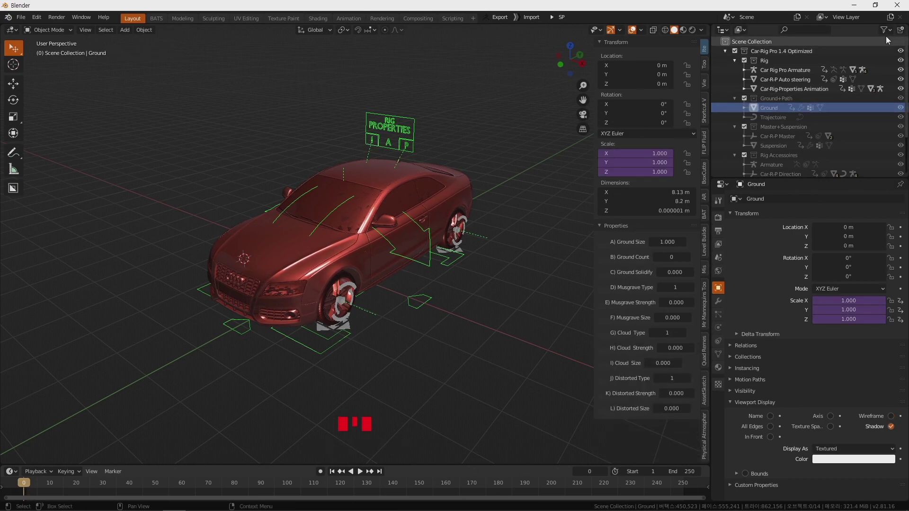
pyautogui.click(897, 32)
pyautogui.moveTo(895, 32); pyautogui.dragTo(902, 111)
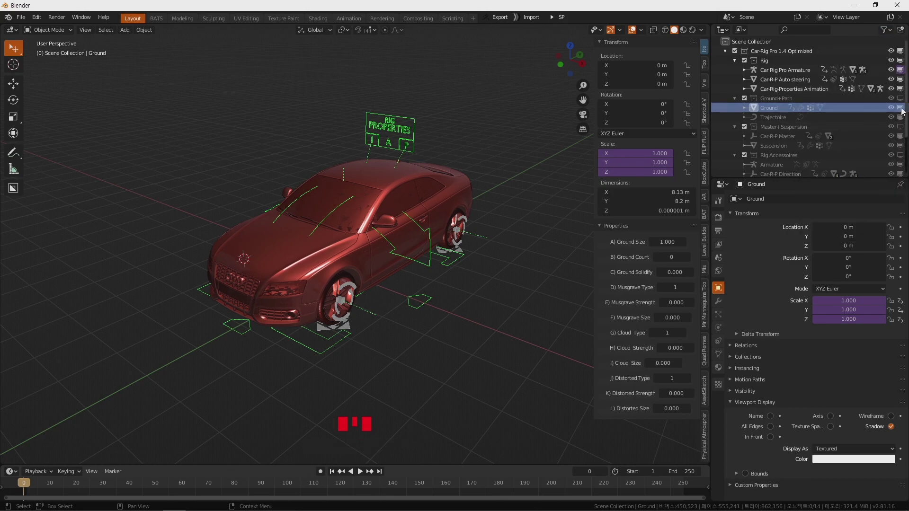
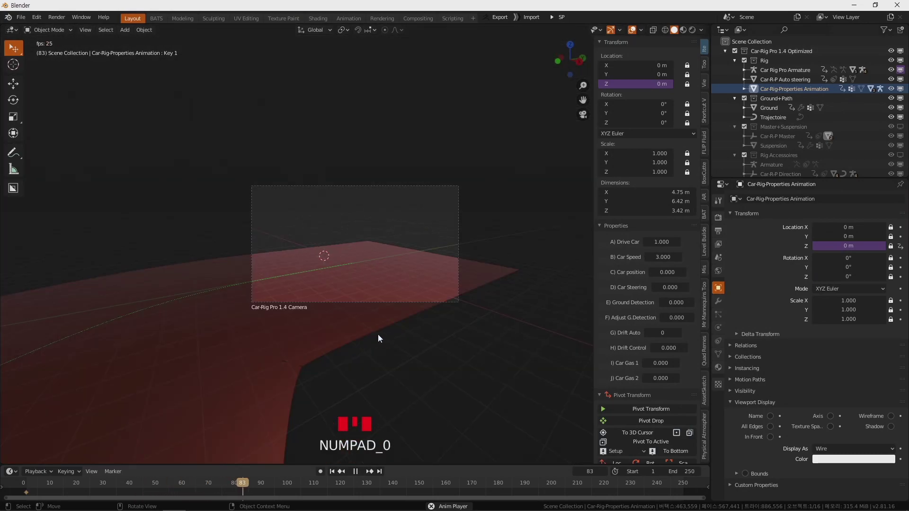
# Step: Leave the camera view and orbit around the curved trajectory while the drive plays
pyautogui.press('KP_0')
pyautogui.moveTo(362, 477); pyautogui.dragTo(459, 298)
pyautogui.moveTo(459, 298); pyautogui.dragTo(397, 284)
pyautogui.scroll(3)
pyautogui.scroll(-3)
pyautogui.moveTo(317, 311); pyautogui.dragTo(439, 268)
pyautogui.scroll(-3)
pyautogui.middleClick(421, 298)
pyautogui.scroll(3)
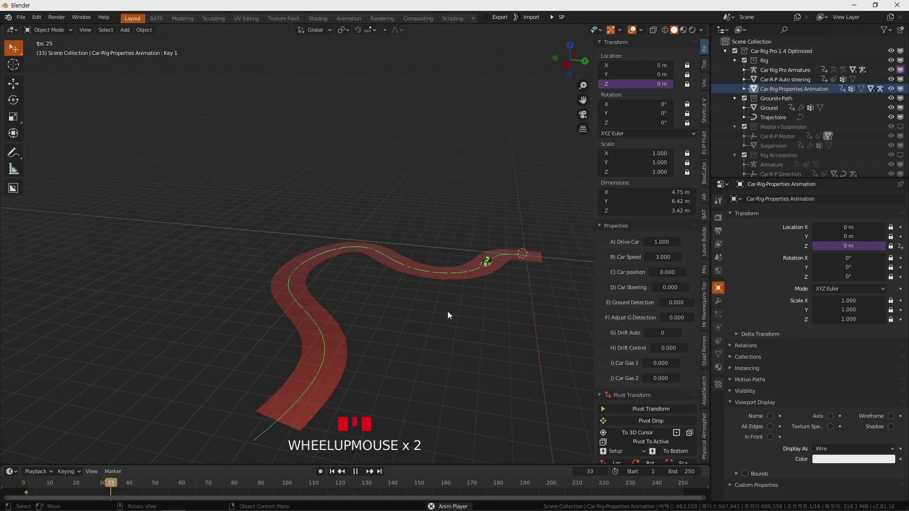
# Step: Toggle the rig camera view and stop playback from the timeline controls
pyautogui.press('KP_0')
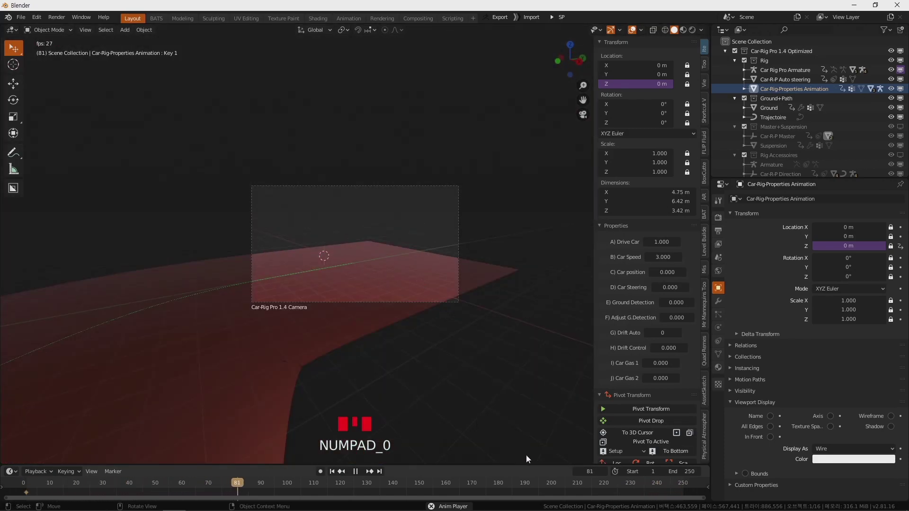
pyautogui.moveTo(254, 477); pyautogui.dragTo(211, 482)
pyautogui.moveTo(59, 488); pyautogui.dragTo(413, 250)
pyautogui.press('KP_0')
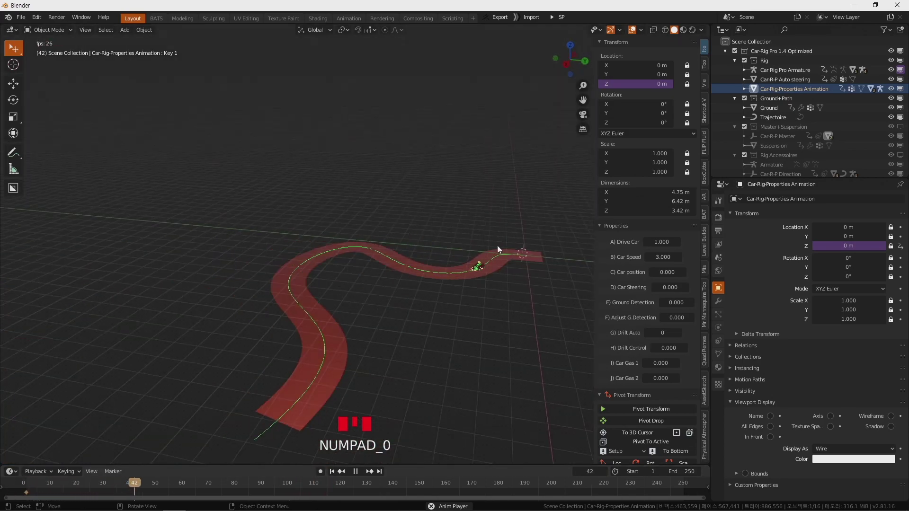
pyautogui.click(358, 482)
pyautogui.click(361, 476)
# Step: Orbit the red road, expand the Custom Camera collection and view frame 0 through the Car-Rig Pro 1.4 Camera
pyautogui.moveTo(325, 491); pyautogui.dragTo(440, 225)
pyautogui.moveTo(440, 224); pyautogui.dragTo(420, 194)
pyautogui.scroll(3)
pyautogui.moveTo(489, 217); pyautogui.dragTo(447, 153)
pyautogui.scroll(3)
pyautogui.moveTo(518, 159); pyautogui.dragTo(819, 126)
pyautogui.scroll(-3)
pyautogui.scroll(-3)
pyautogui.click(896, 142)
pyautogui.scroll(3)
pyautogui.middleClick(469, 132)
pyautogui.press('KP_0')
pyautogui.scroll(3)
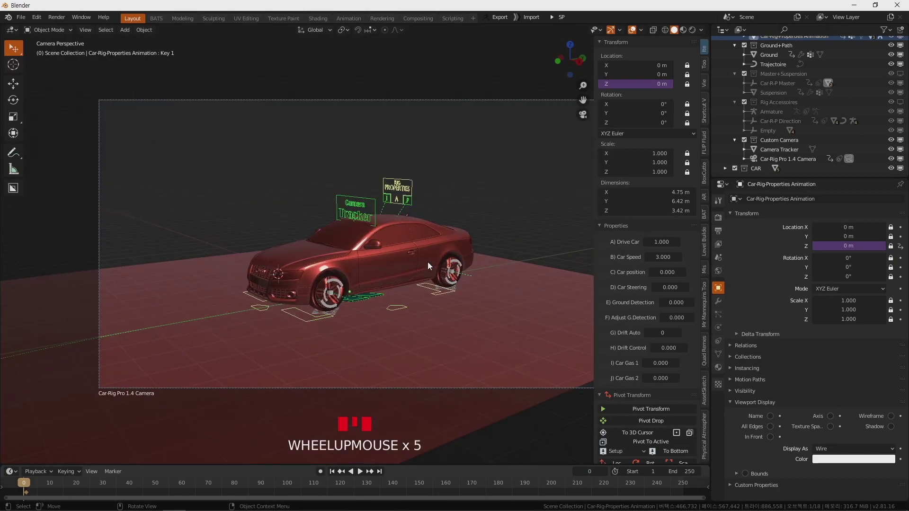
# Step: Select the Camera Tracker object and reframe the view on the car
pyautogui.click(368, 207)
pyautogui.middleClick(397, 222)
pyautogui.scroll(-3)
pyautogui.scroll(-3)
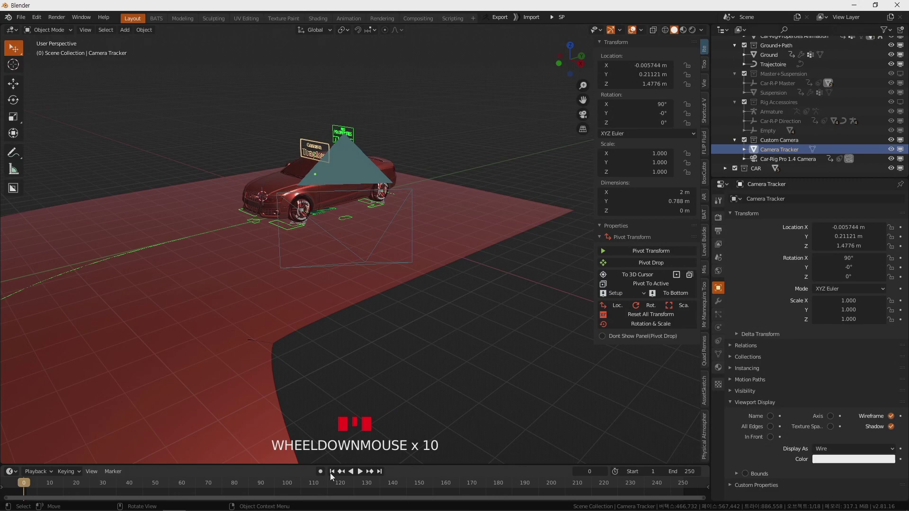
pyautogui.moveTo(35, 484); pyautogui.dragTo(312, 169)
# Step: Play the drive through the rig camera, pause at frame 81 and select the Rig Properties control with its Car Speed, Steering and Gas sliders
pyautogui.press('KP_0')
pyautogui.click(365, 475)
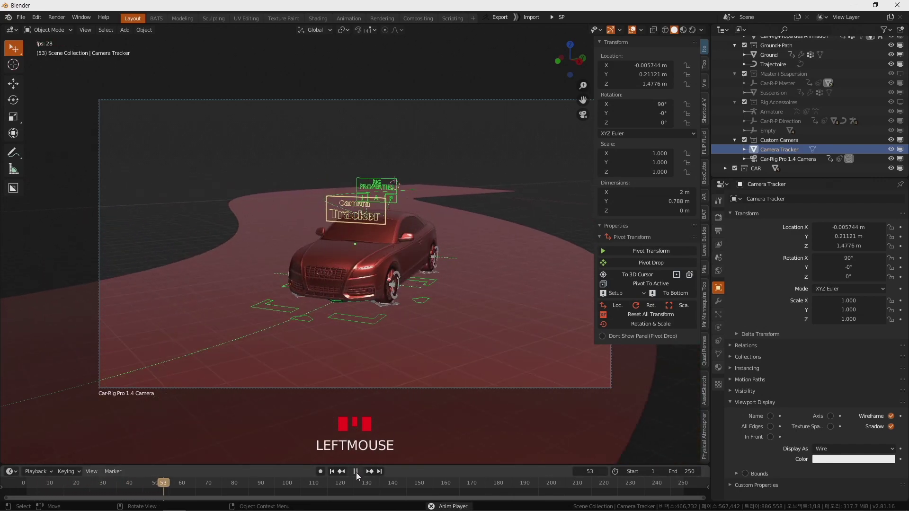
pyautogui.click(358, 474)
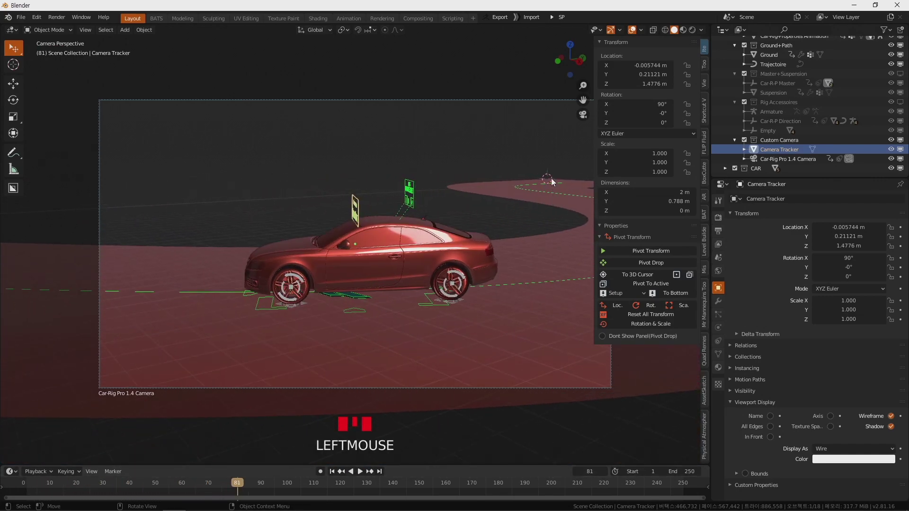
pyautogui.click(411, 192)
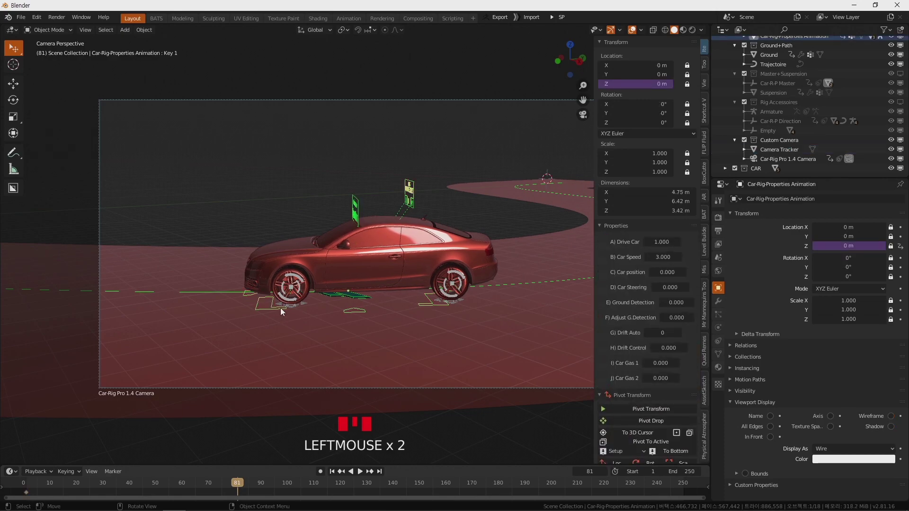
# Step: Scrub the timeline back to frame 0 with the car at its start and Car Gas 1 shown
pyautogui.moveTo(212, 491); pyautogui.dragTo(591, 363)
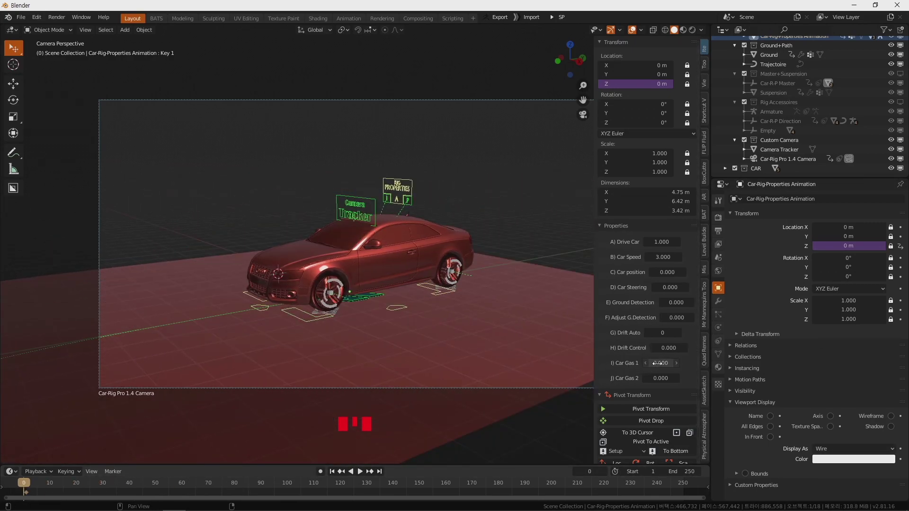
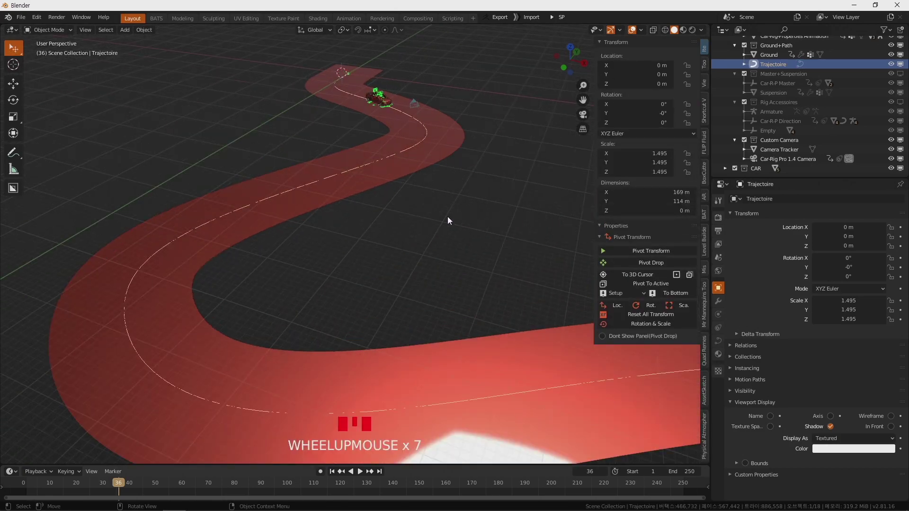
# Step: Play the drive and watch the car follow the curved red road through the tracking camera
pyautogui.click(363, 475)
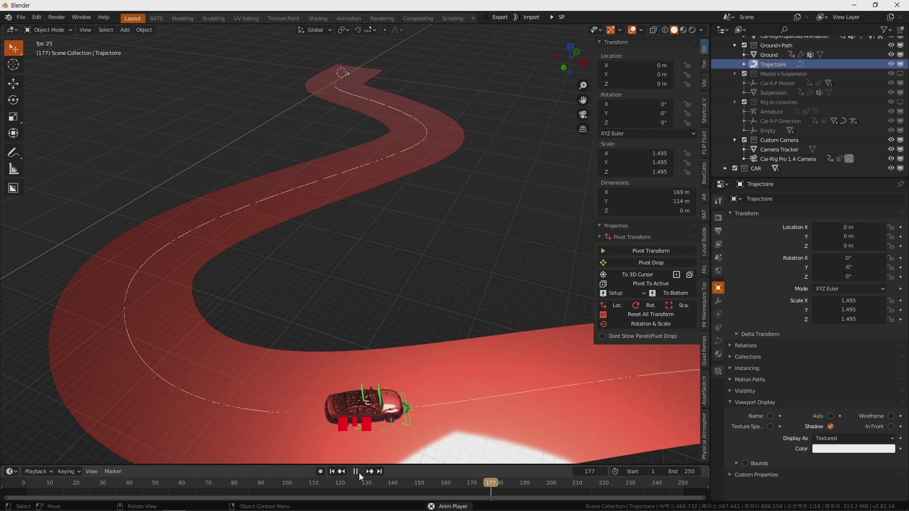
pyautogui.click(354, 473)
pyautogui.scroll(-3)
pyautogui.moveTo(401, 362); pyautogui.dragTo(363, 361)
pyautogui.press('KP_0')
pyautogui.click(363, 473)
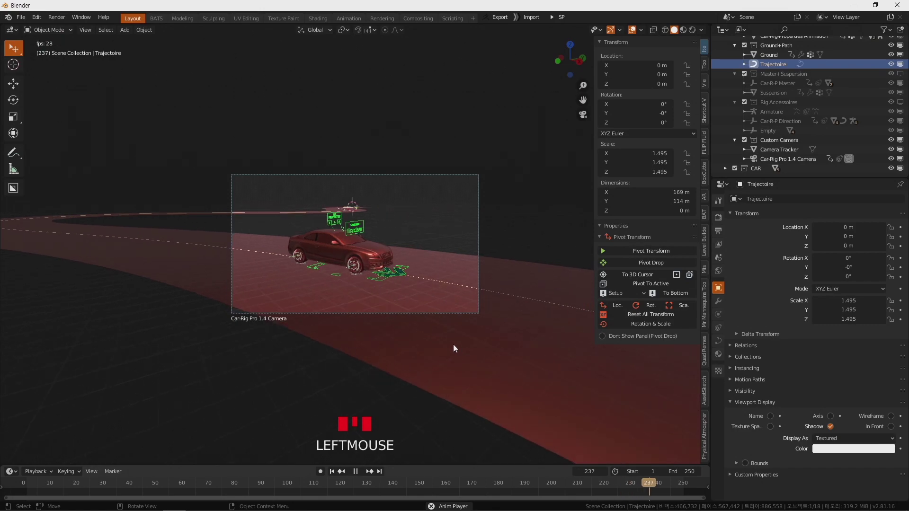
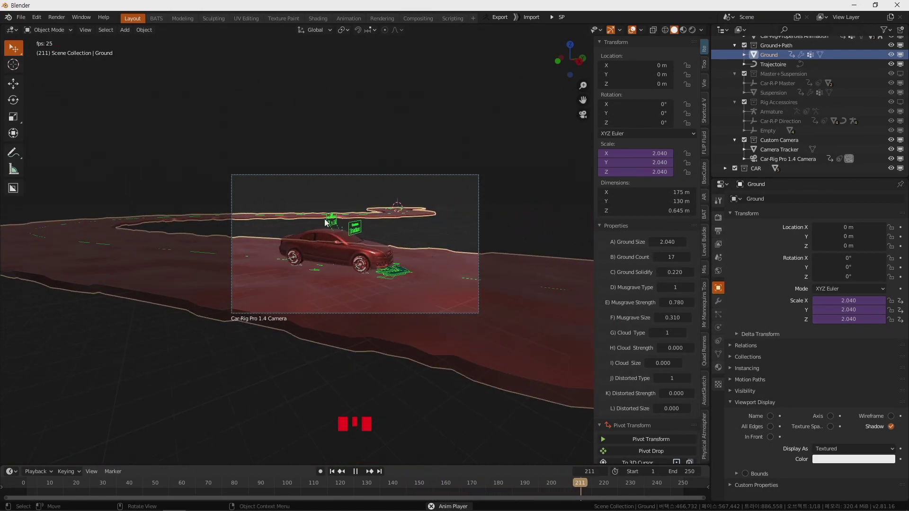
# Step: Select the Car-Rig-Properties control for Car Speed 5 and scrub back to an earlier frame to check the drive
pyautogui.click(332, 220)
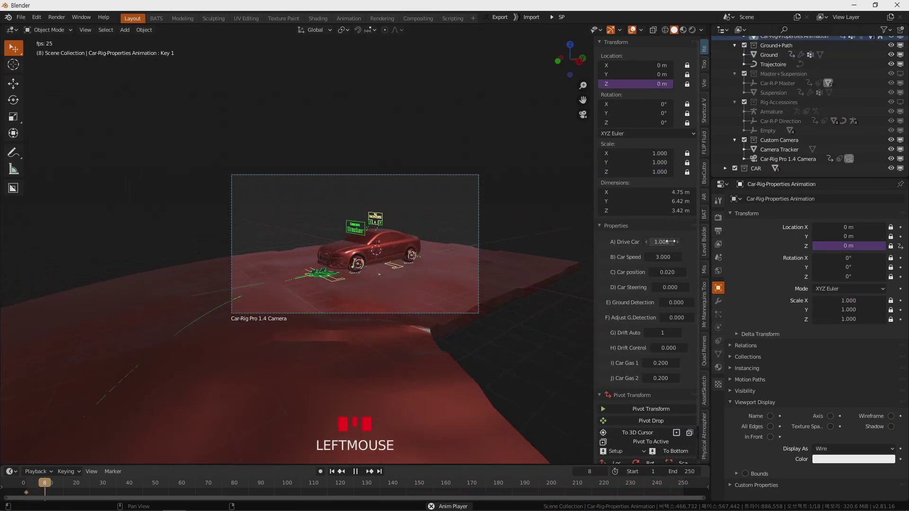
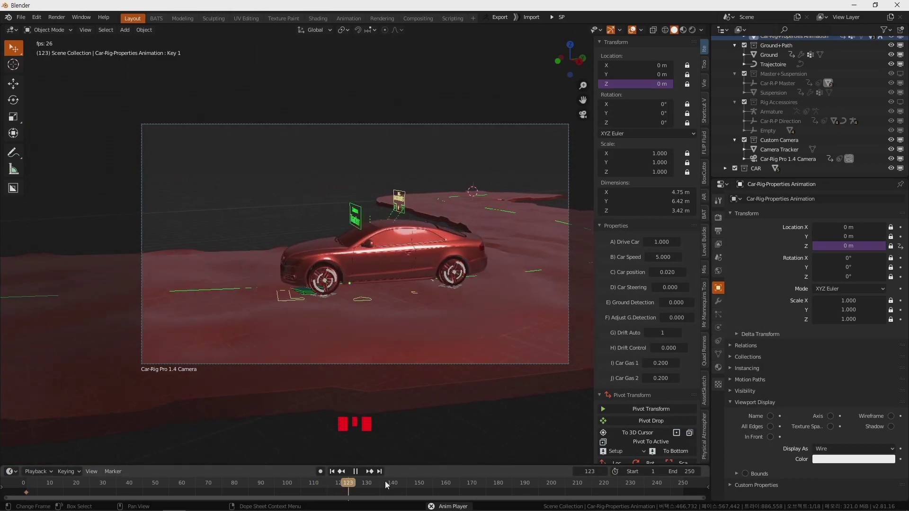
pyautogui.moveTo(363, 485); pyautogui.dragTo(508, 283)
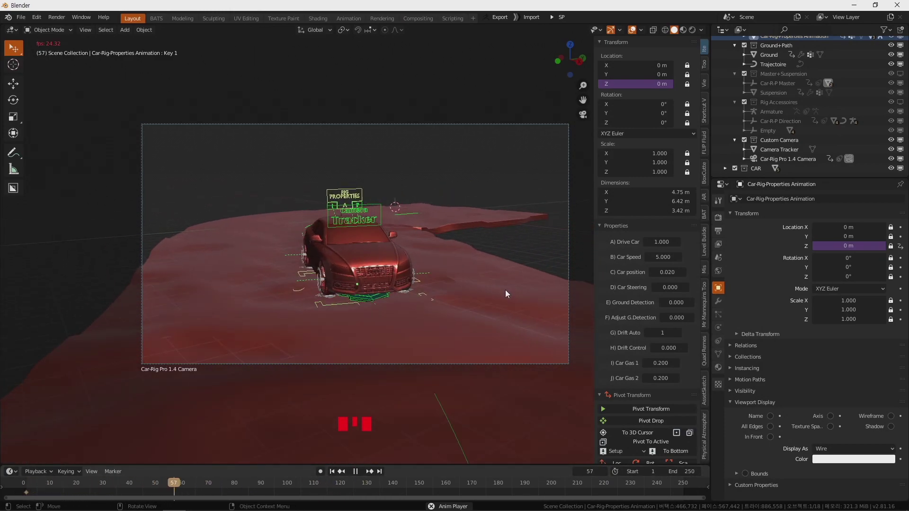
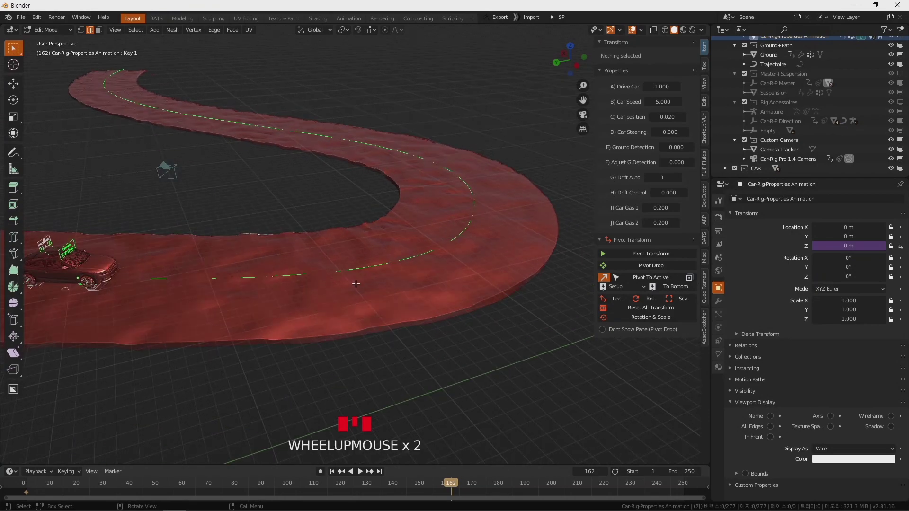
# Step: Leave point editing, then select the Trajectoire curve over the ground to edit its control points
pyautogui.press('Tab')
pyautogui.click(368, 271)
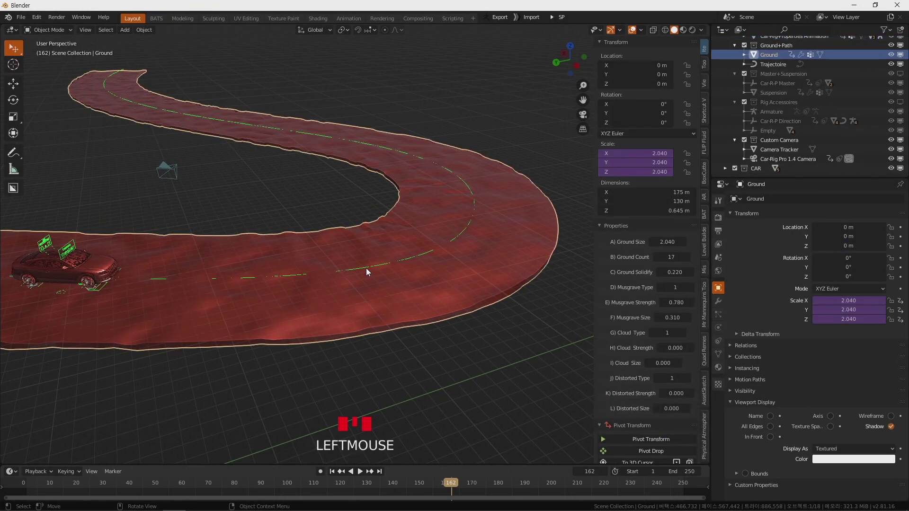
pyautogui.click(369, 270)
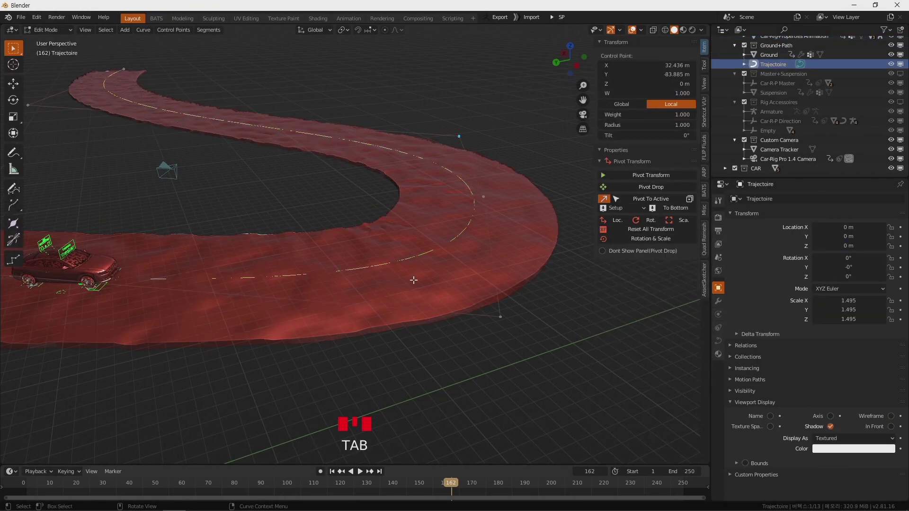
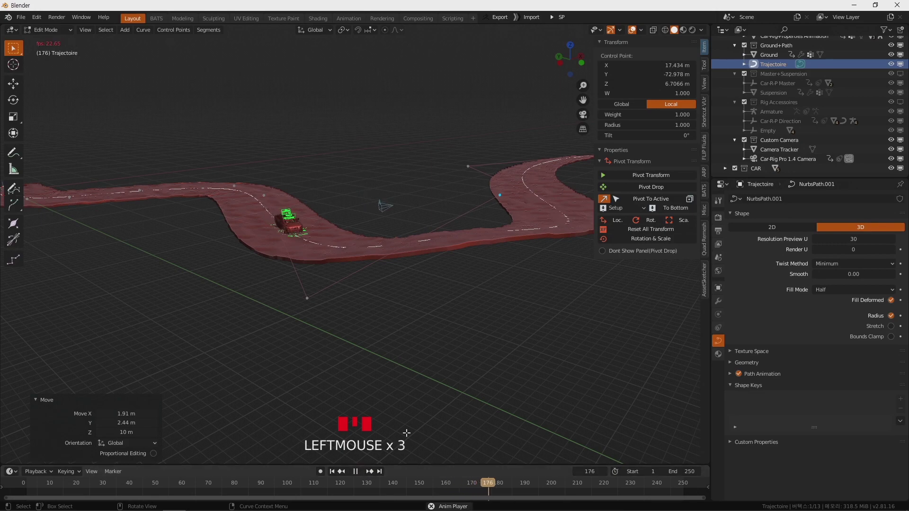
# Step: Watch the car climb the raised road section through the tracking camera, then leave camera view around frame 227
pyautogui.press('KP_0')
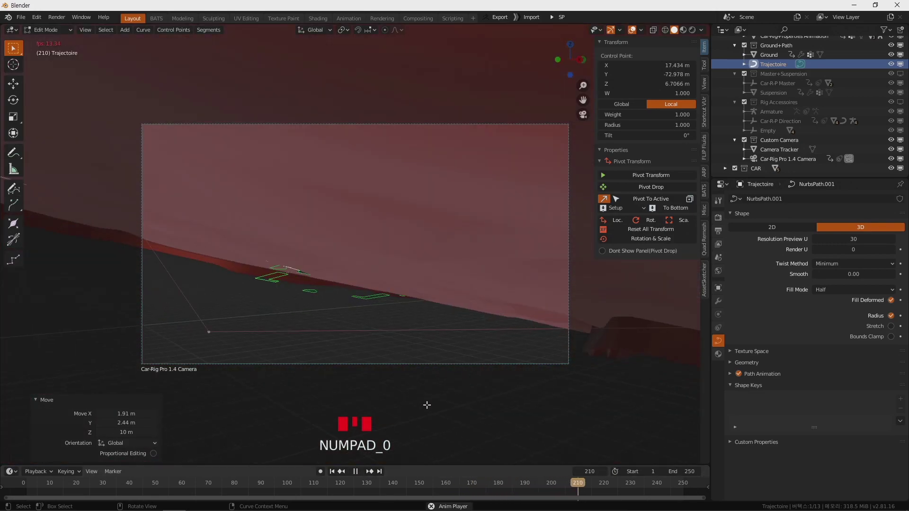
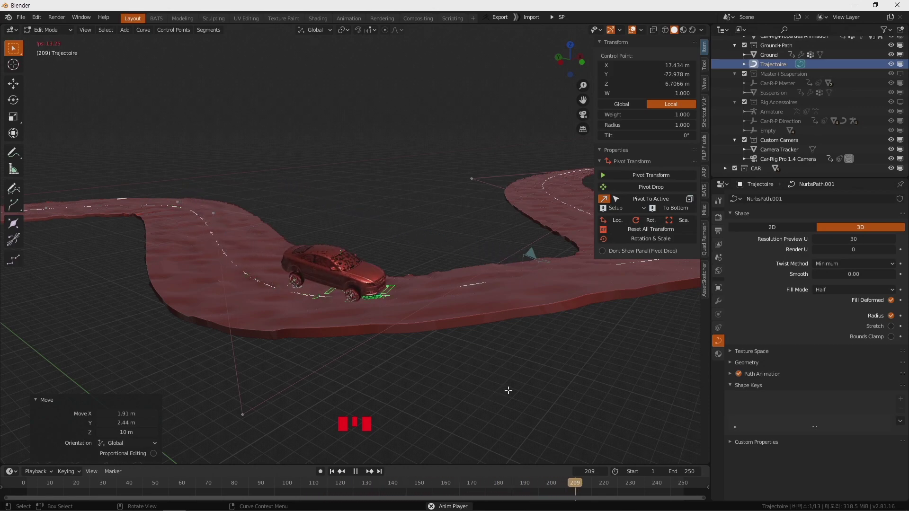
pyautogui.click(360, 474)
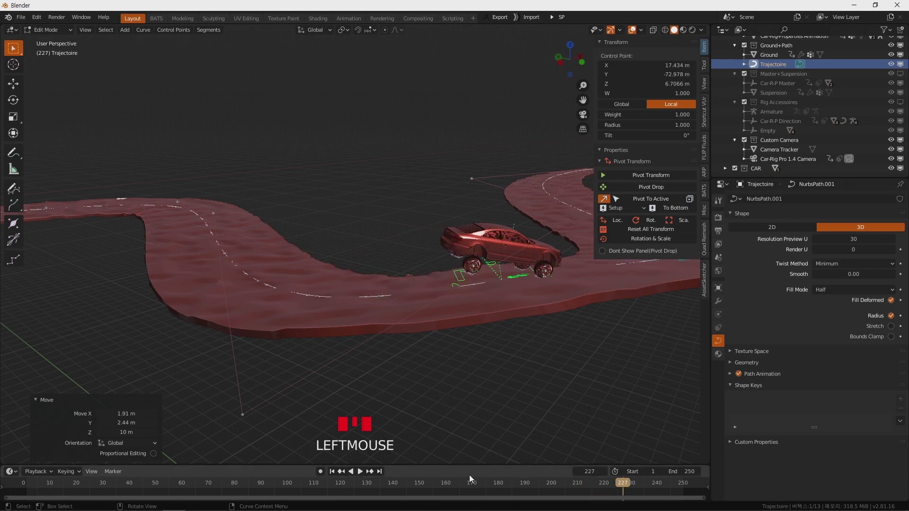
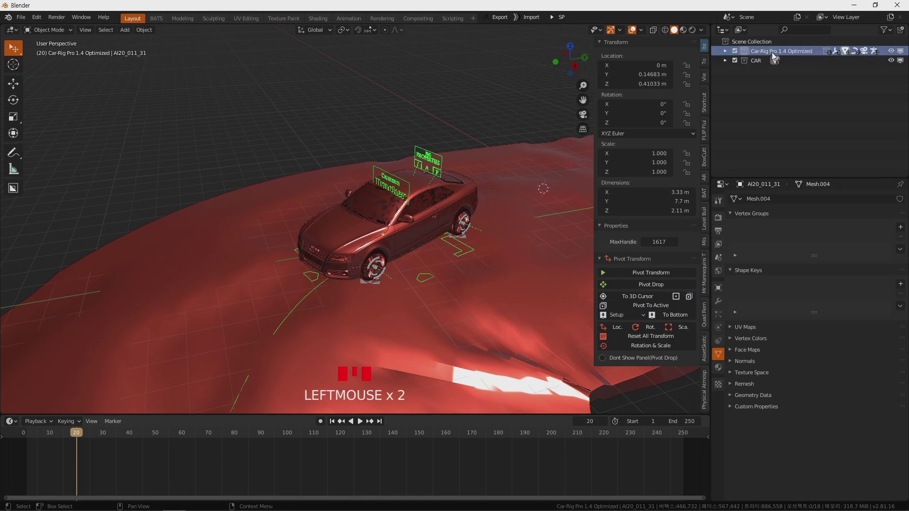
# Step: Orbit and zoom around the rigged Audi to inspect the body and front wheel up close
pyautogui.moveTo(538, 181); pyautogui.dragTo(407, 242)
pyautogui.scroll(3)
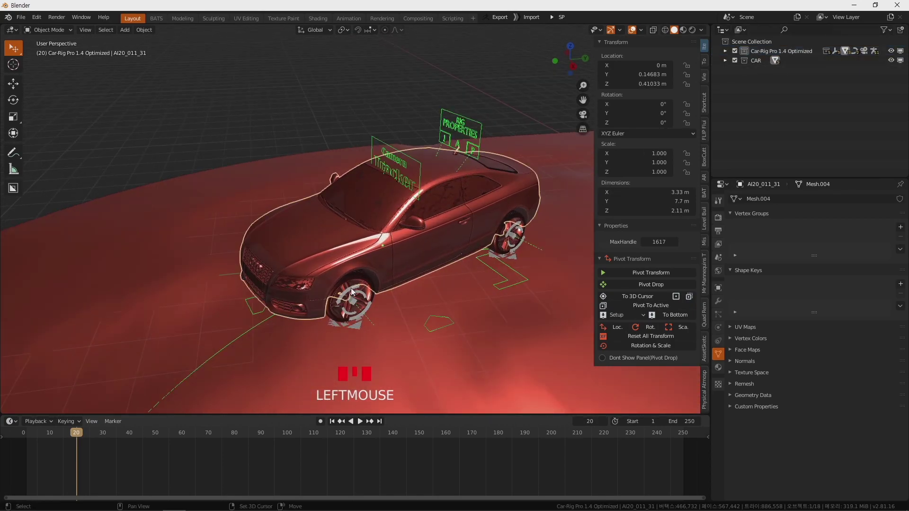
pyautogui.moveTo(393, 273); pyautogui.dragTo(477, 199)
pyautogui.moveTo(477, 198); pyautogui.dragTo(492, 187)
pyautogui.moveTo(492, 187); pyautogui.dragTo(770, 56)
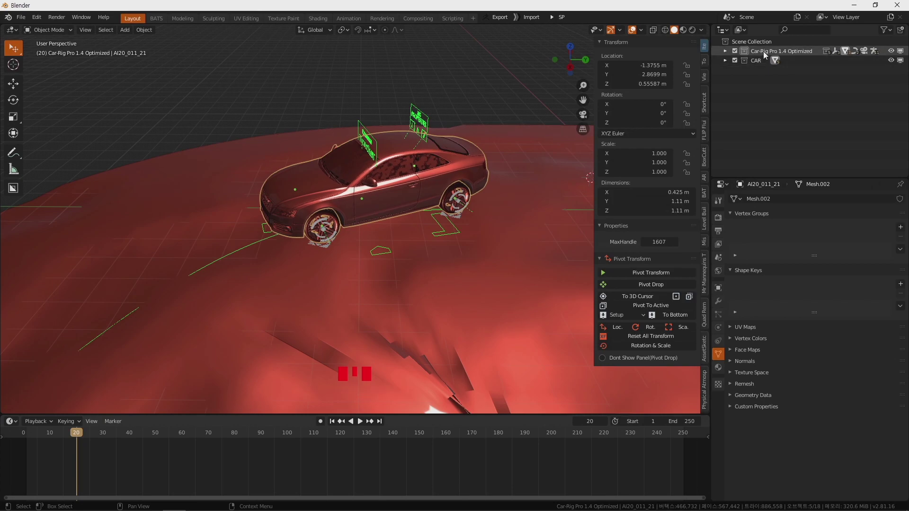
pyautogui.moveTo(411, 193); pyautogui.dragTo(754, 66)
pyautogui.moveTo(754, 65); pyautogui.dragTo(387, 199)
pyautogui.moveTo(386, 200); pyautogui.dragTo(359, 201)
pyautogui.scroll(3)
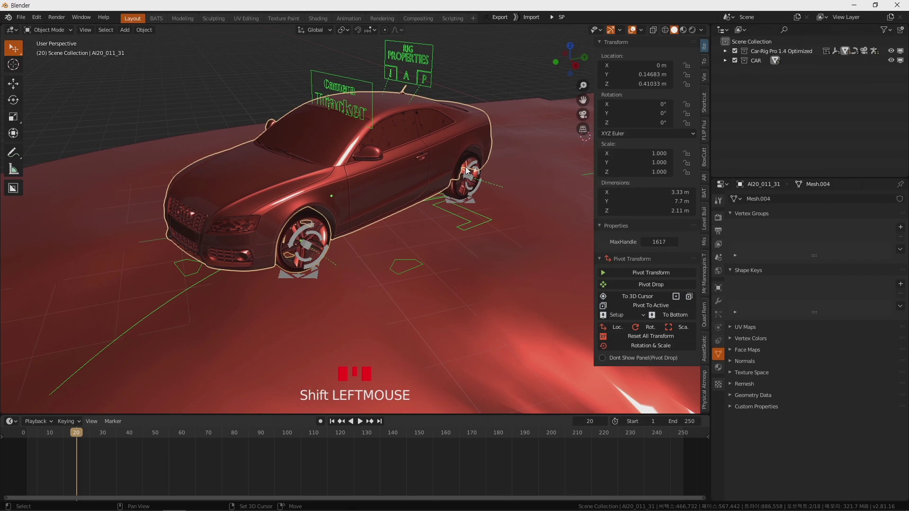